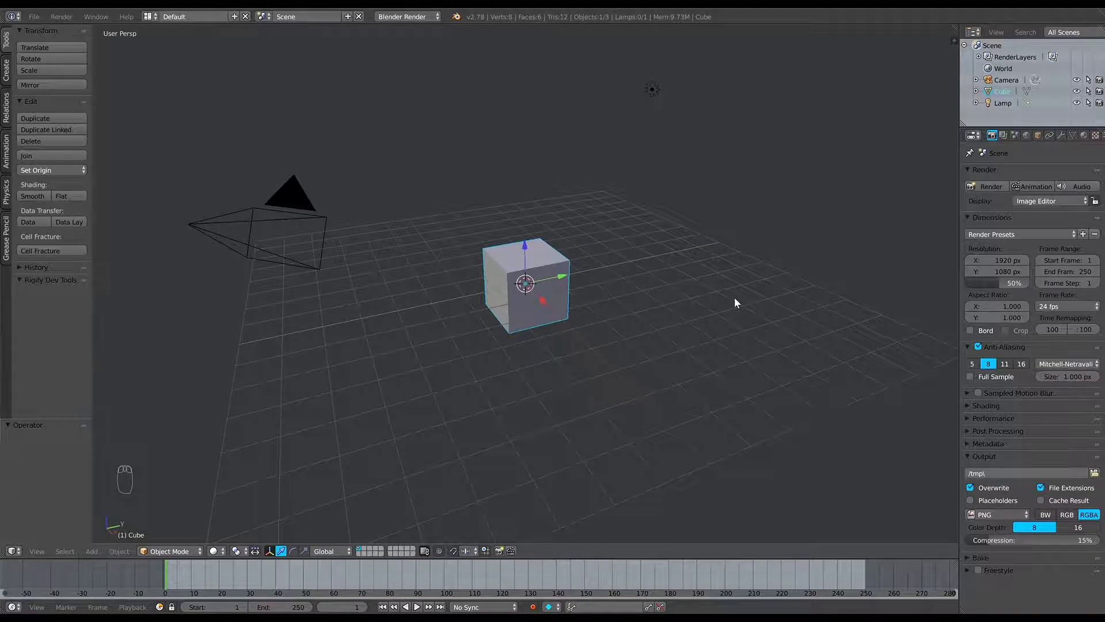
# Delete every default object and switch the render engine to Cycles
pyautogui.press('a')
pyautogui.press('a')
pyautogui.press('x')
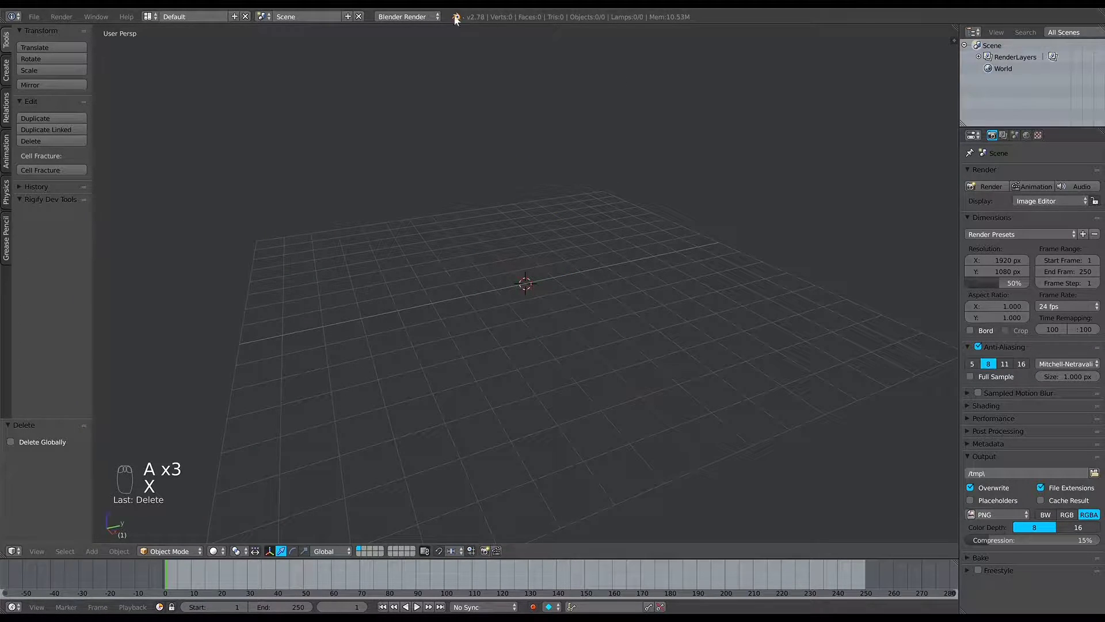
pyautogui.moveTo(432, 14); pyautogui.dragTo(588, 180)
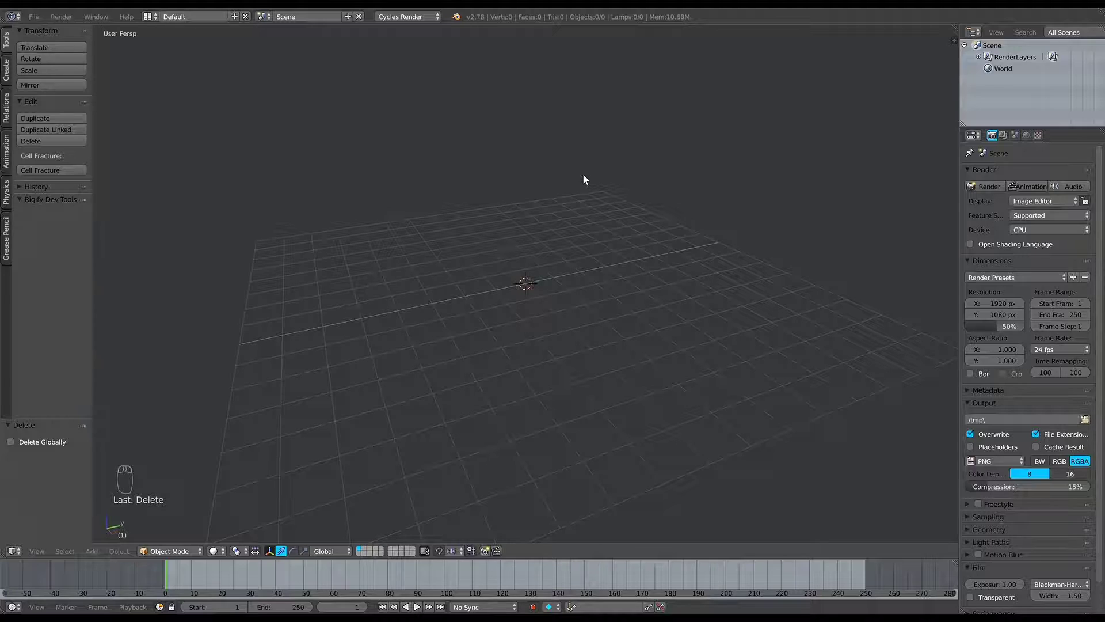
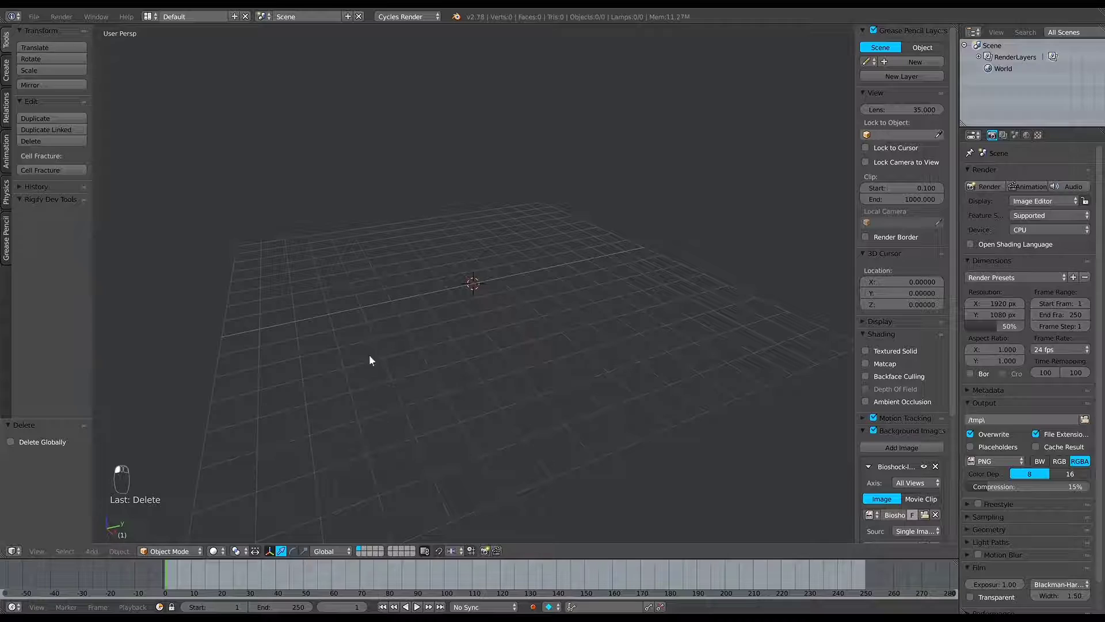
# Enable Background Images with the BioShock picture, shown only from the Top axis
pyautogui.click(913, 475)
pyautogui.moveTo(914, 470); pyautogui.dragTo(914, 420)
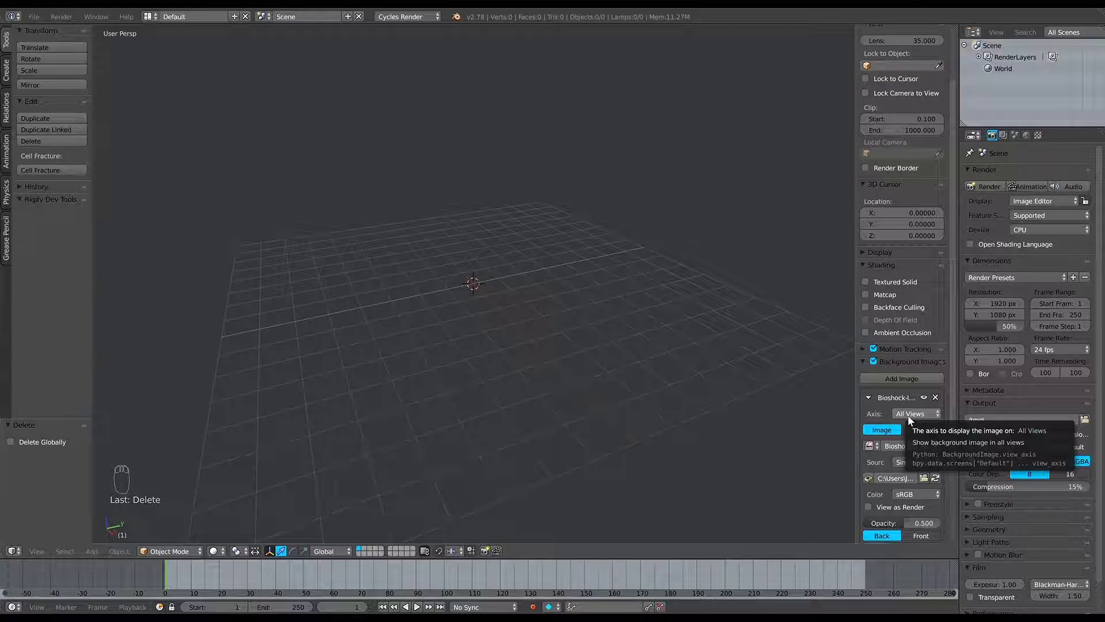
pyautogui.click(922, 420)
pyautogui.click(865, 406)
pyautogui.middleClick(846, 400)
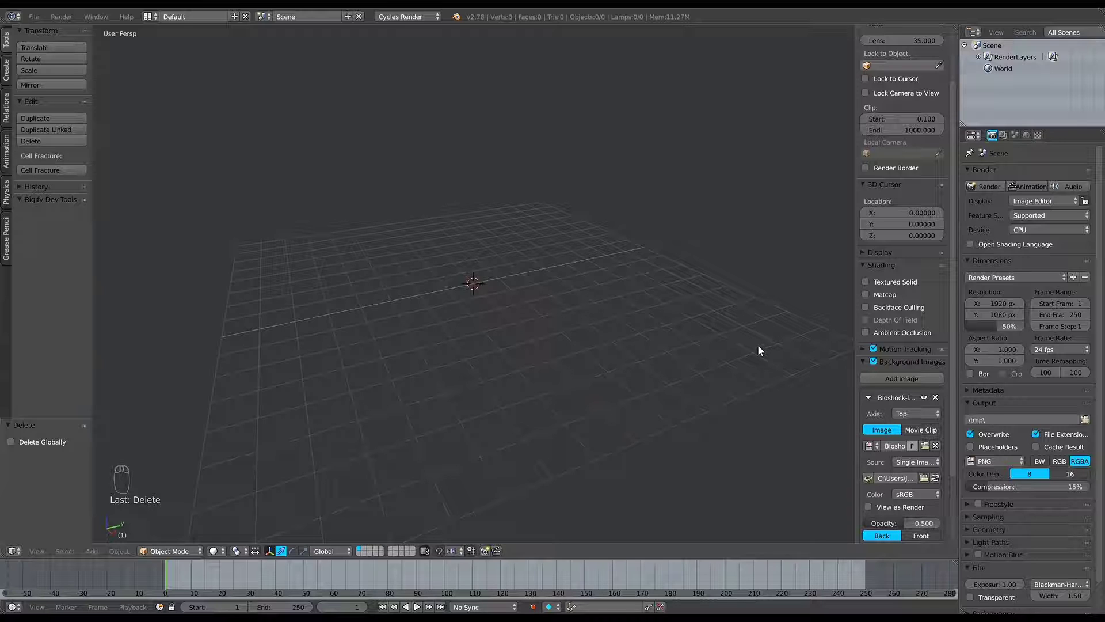
pyautogui.moveTo(942, 416); pyautogui.dragTo(667, 380)
# Add a test camera, look through it, then delete it and hide the side panel
pyautogui.press('shift+a')
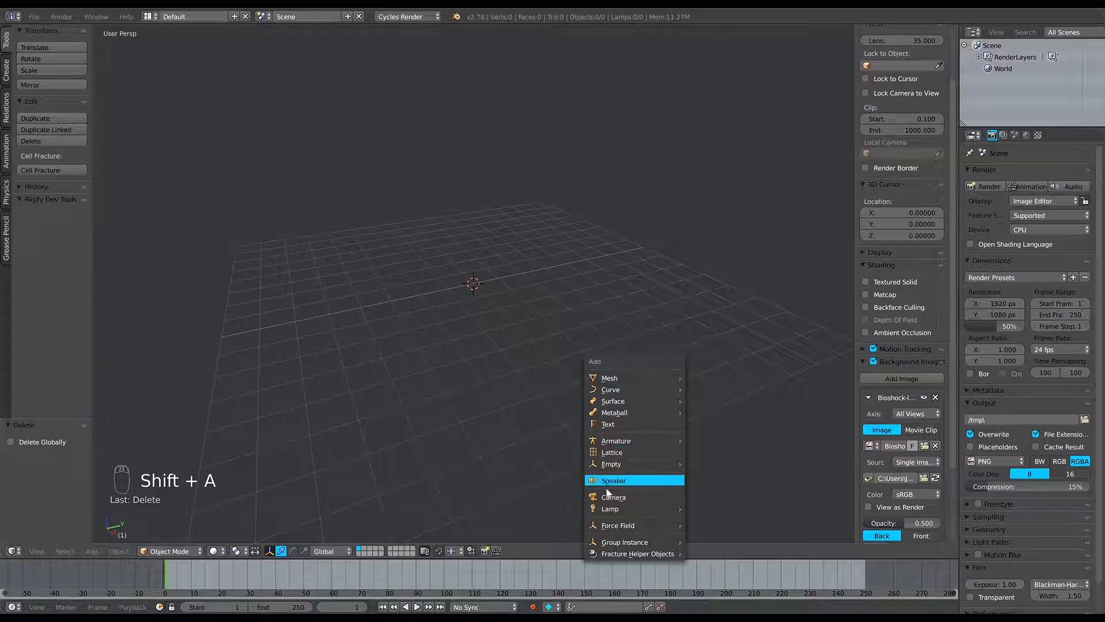
pyautogui.press('KP_0')
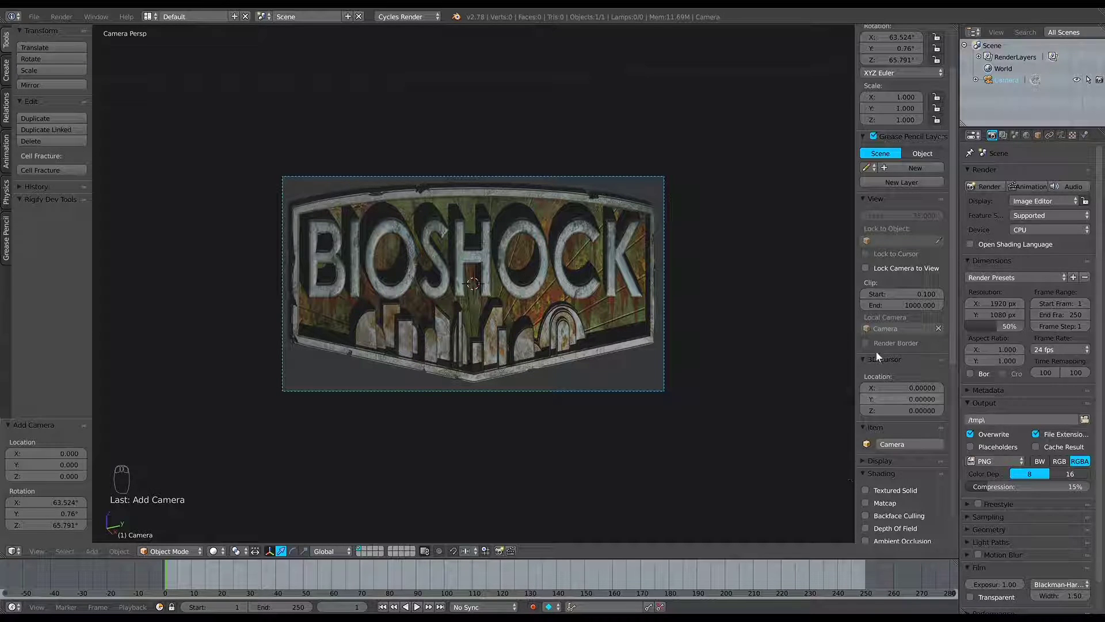
pyautogui.middleClick(890, 387)
pyautogui.moveTo(887, 392); pyautogui.dragTo(865, 432)
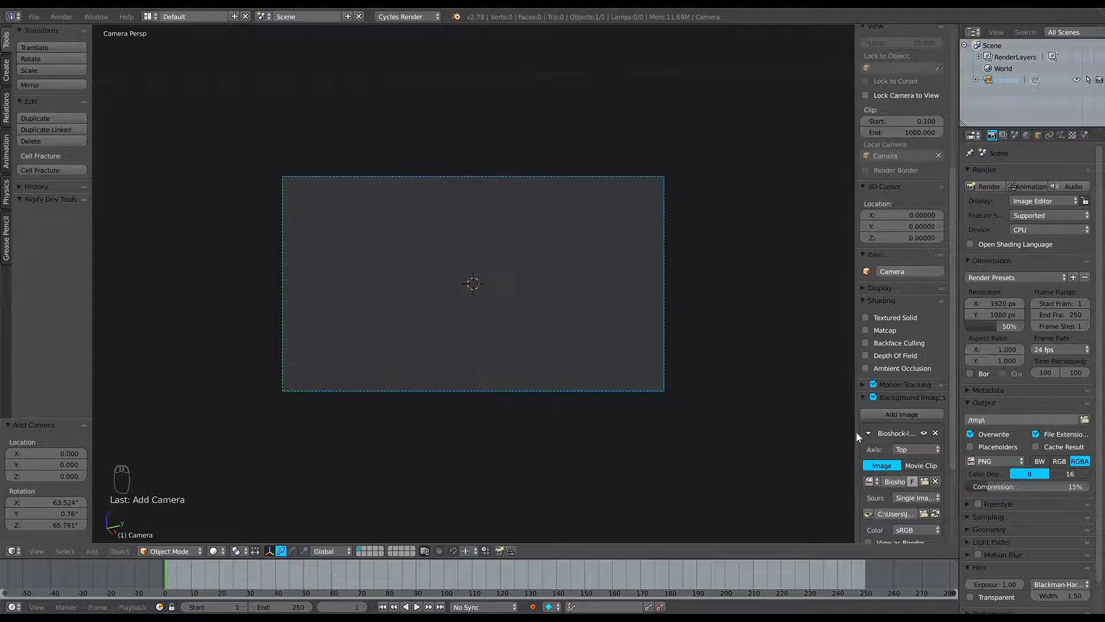
pyautogui.press('x')
pyautogui.press('n')
pyautogui.press('t')
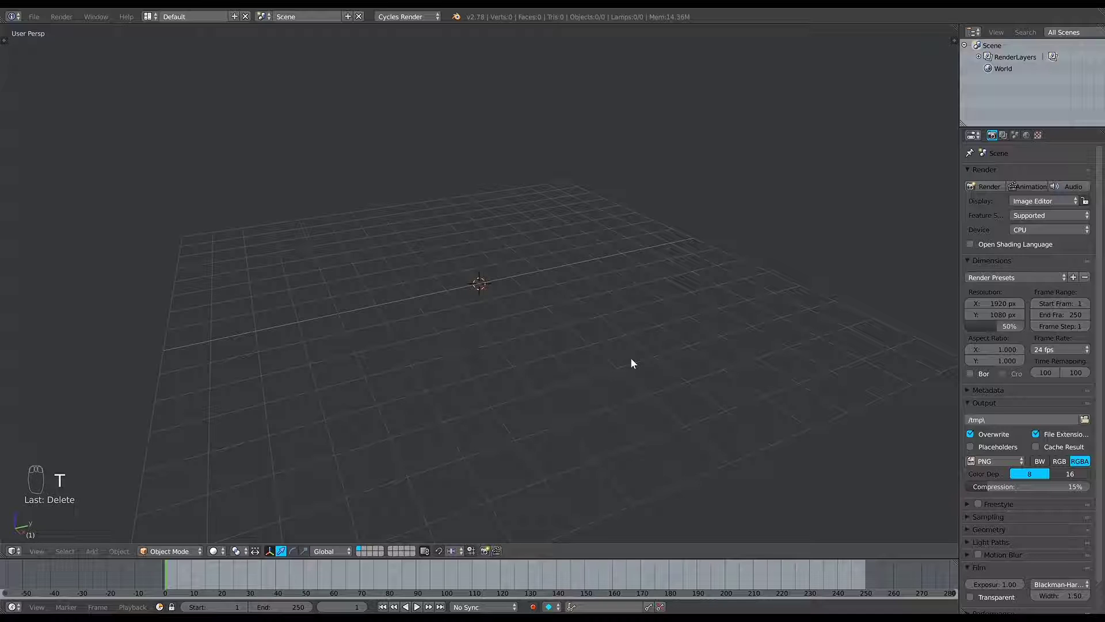
# In top orthographic view, centre the 3D cursor and add a plane over the badge
pyautogui.press('t')
pyautogui.press('KP_5')
pyautogui.press('KP_7')
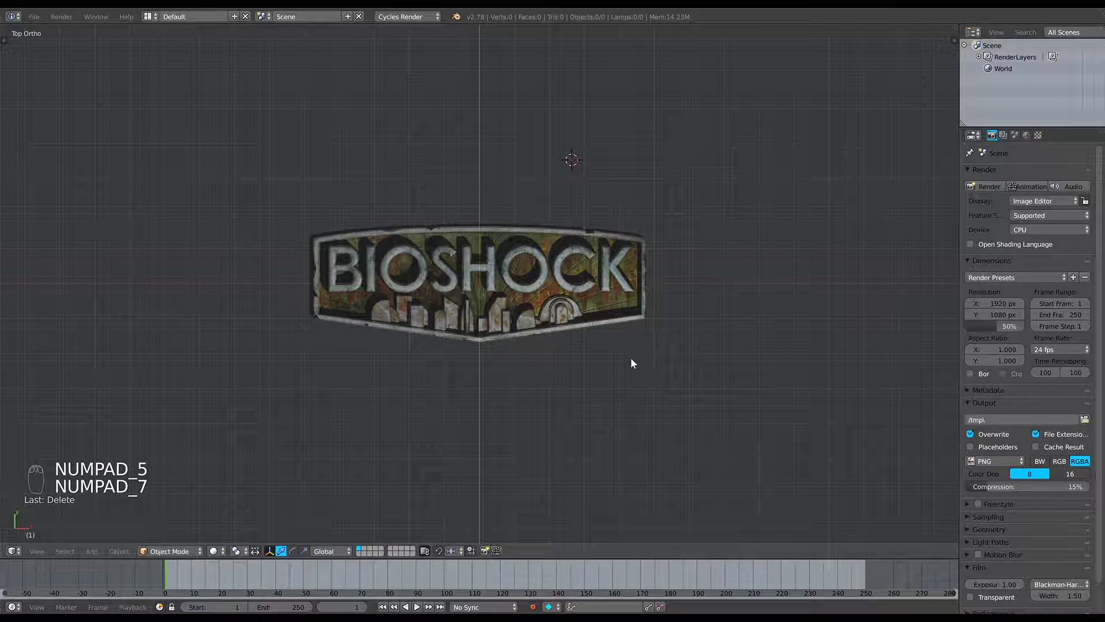
pyautogui.press('shift+c')
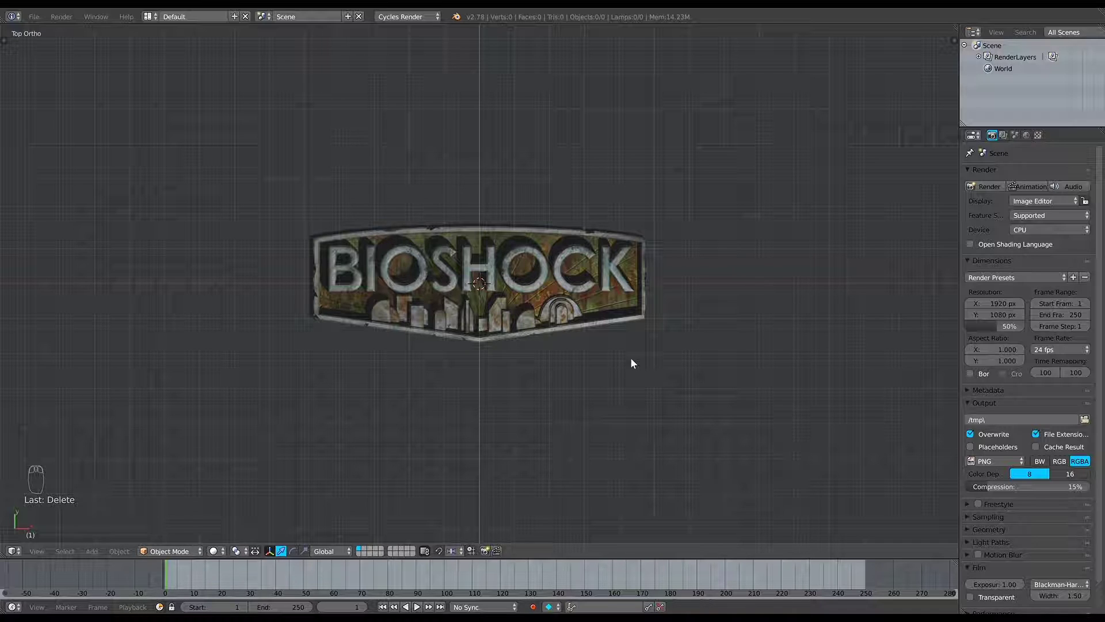
pyautogui.moveTo(637, 363); pyautogui.dragTo(637, 362)
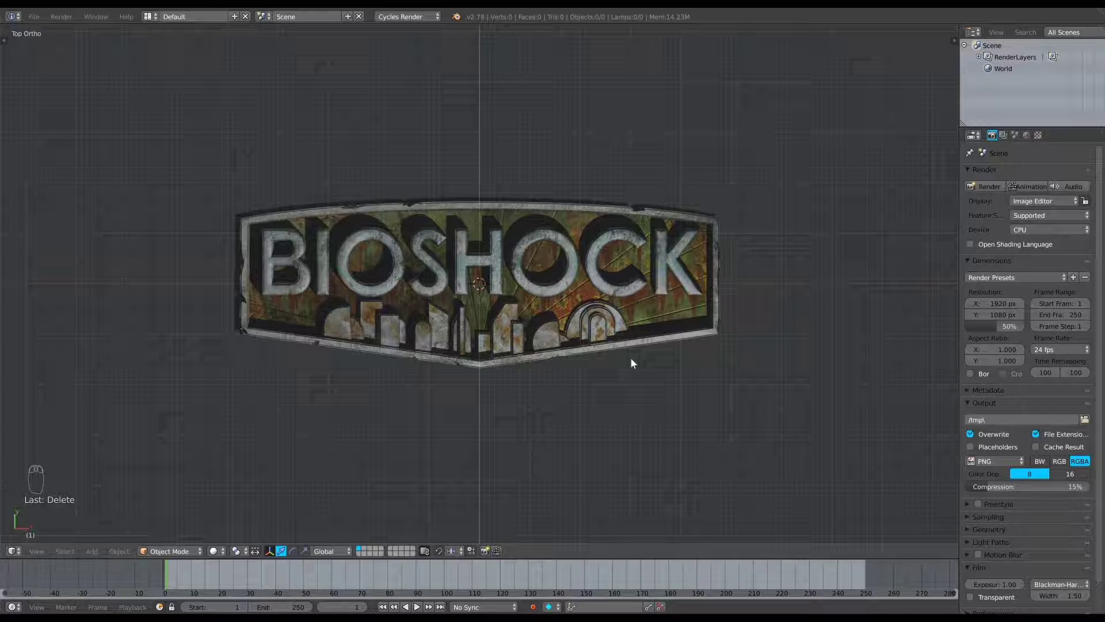
pyautogui.press('shift+a')
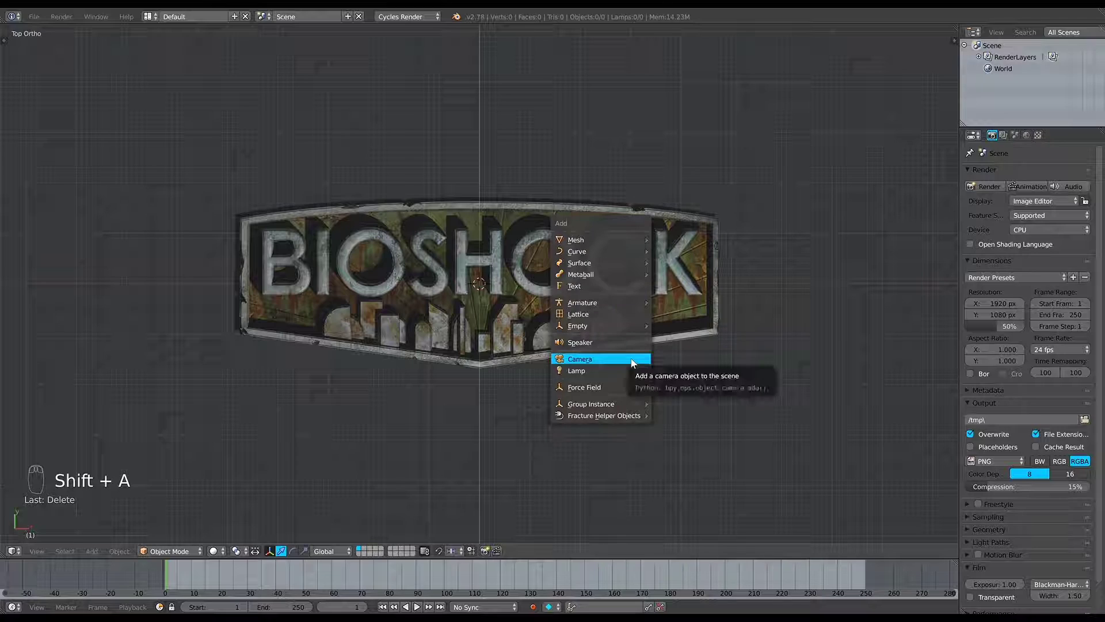
pyautogui.press('shift+a')
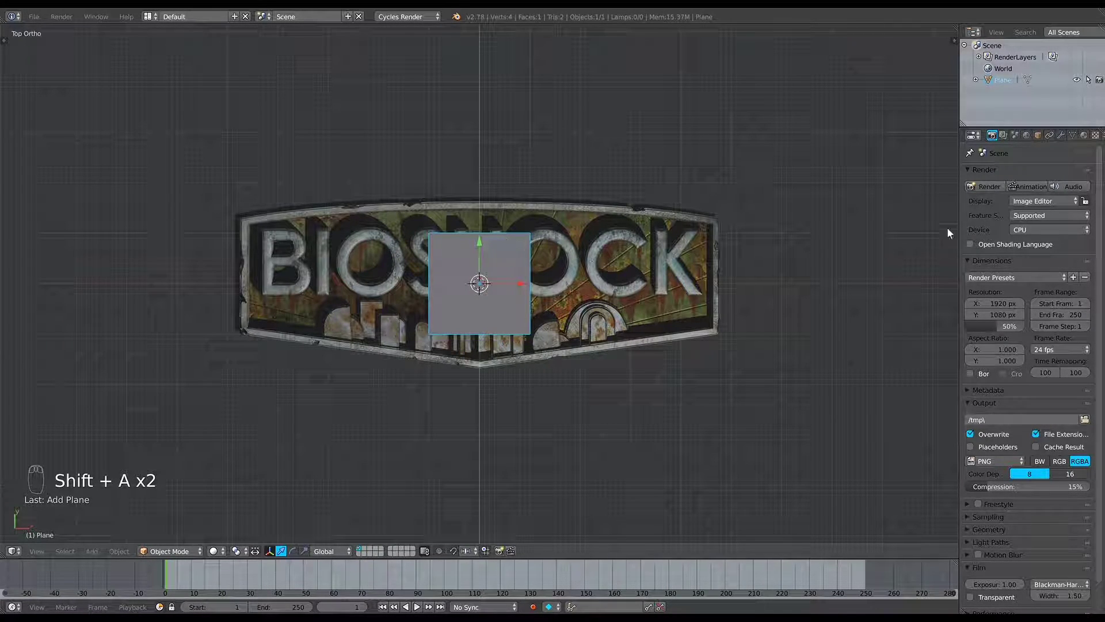
# Add a Mirror modifier on the X axis with Clipping to the plane
pyautogui.moveTo(1068, 139); pyautogui.dragTo(892, 291)
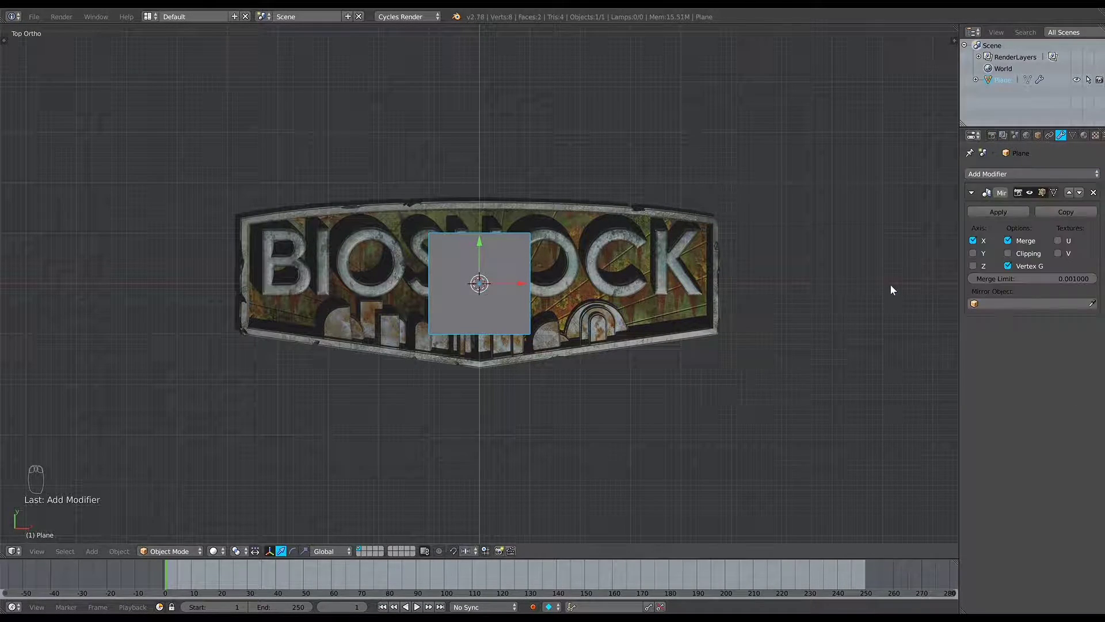
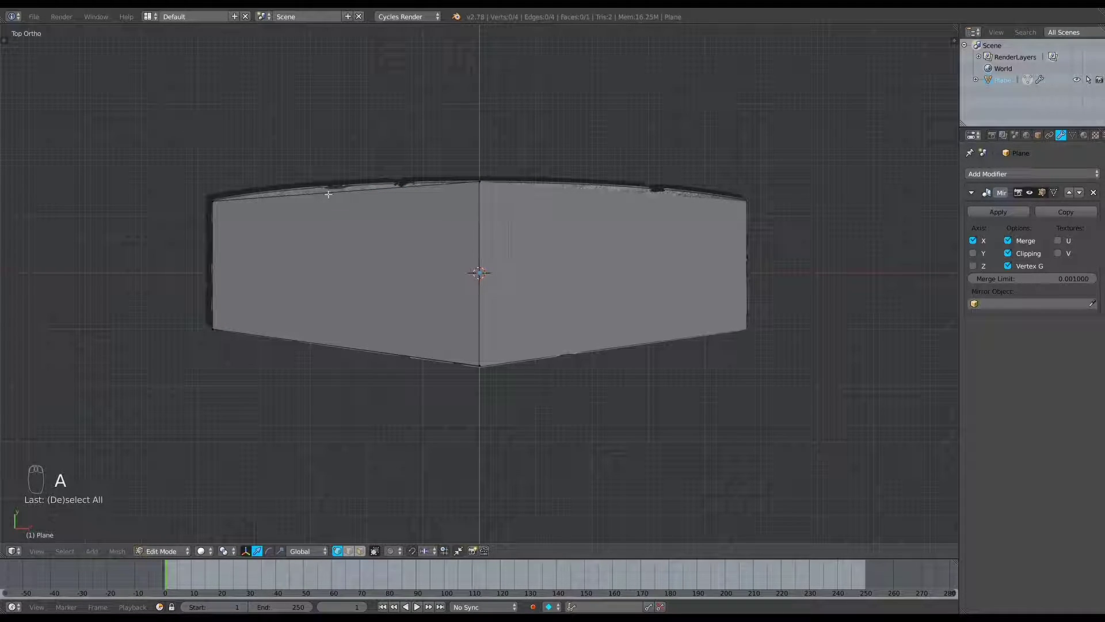
# Add several vertical loop cuts across the half plane and reveal the reference beneath
pyautogui.press('ctrl+r')
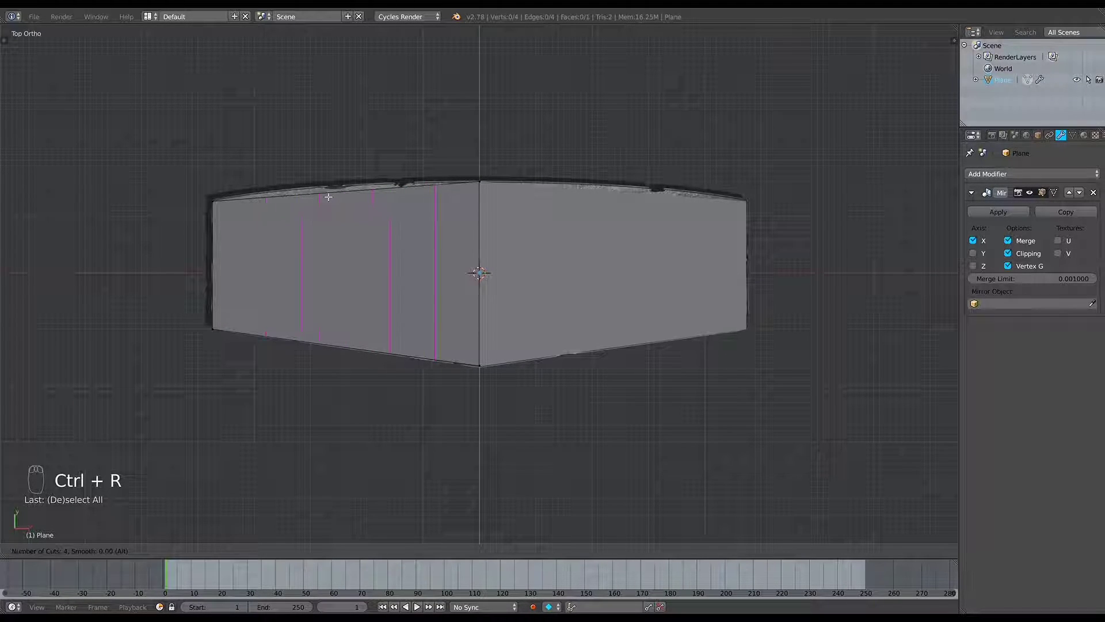
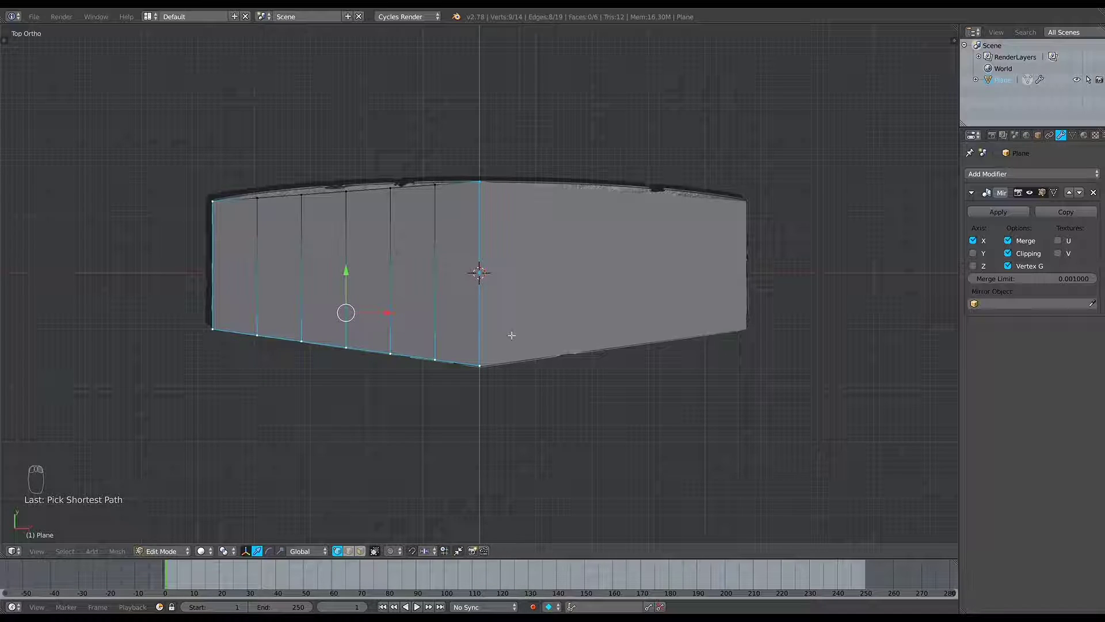
pyautogui.press('h')
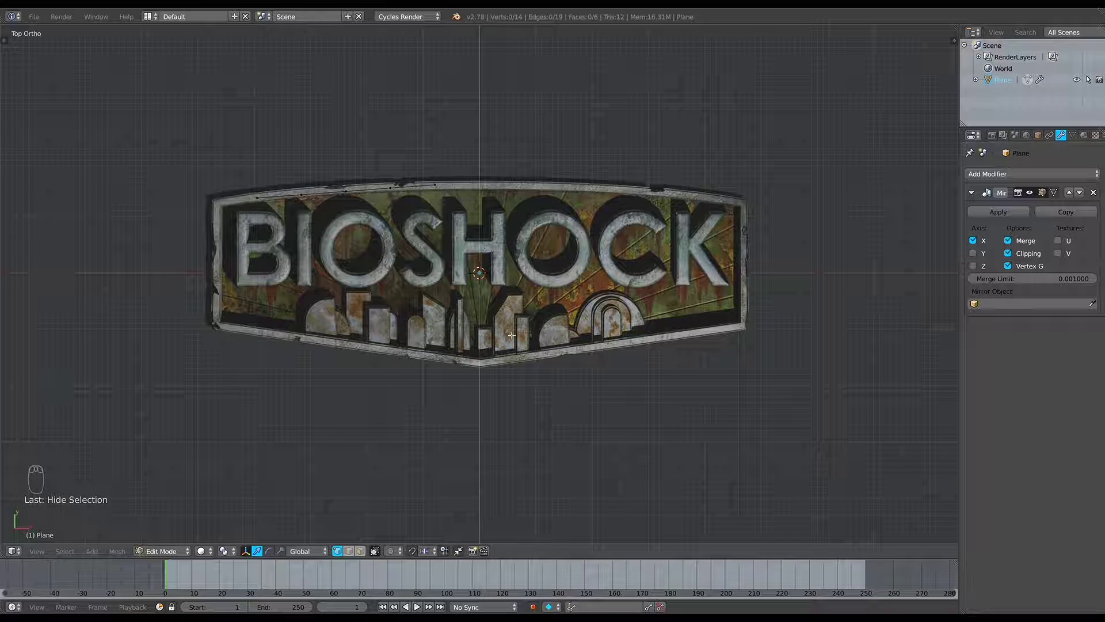
# Move the top edge vertices with proportional falloff into an arch, then leave Edit Mode
pyautogui.press('o')
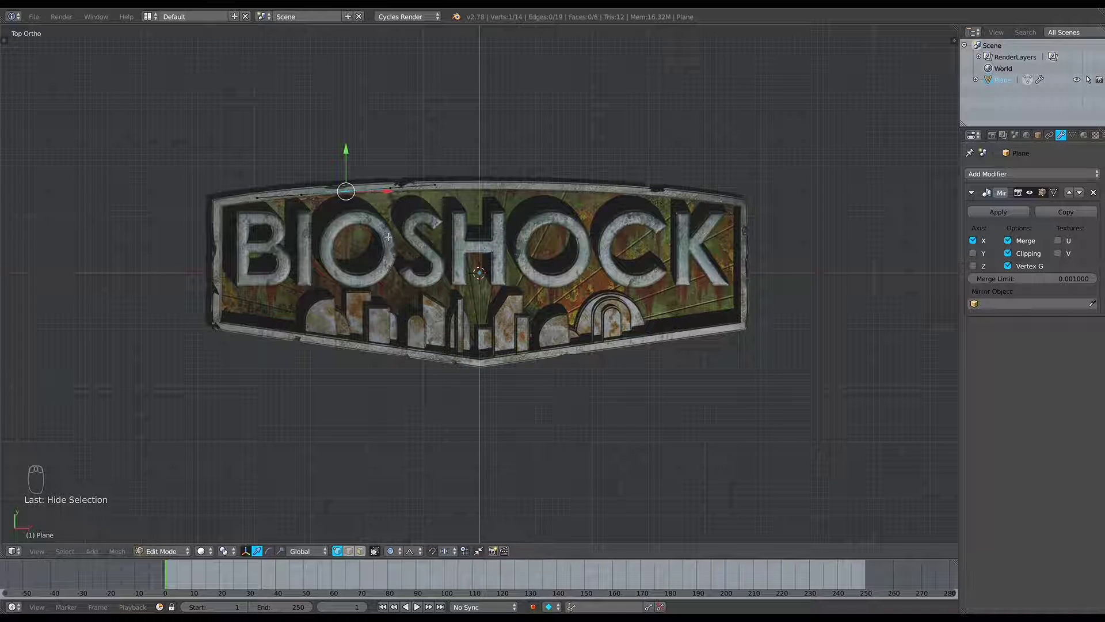
pyautogui.press('g')
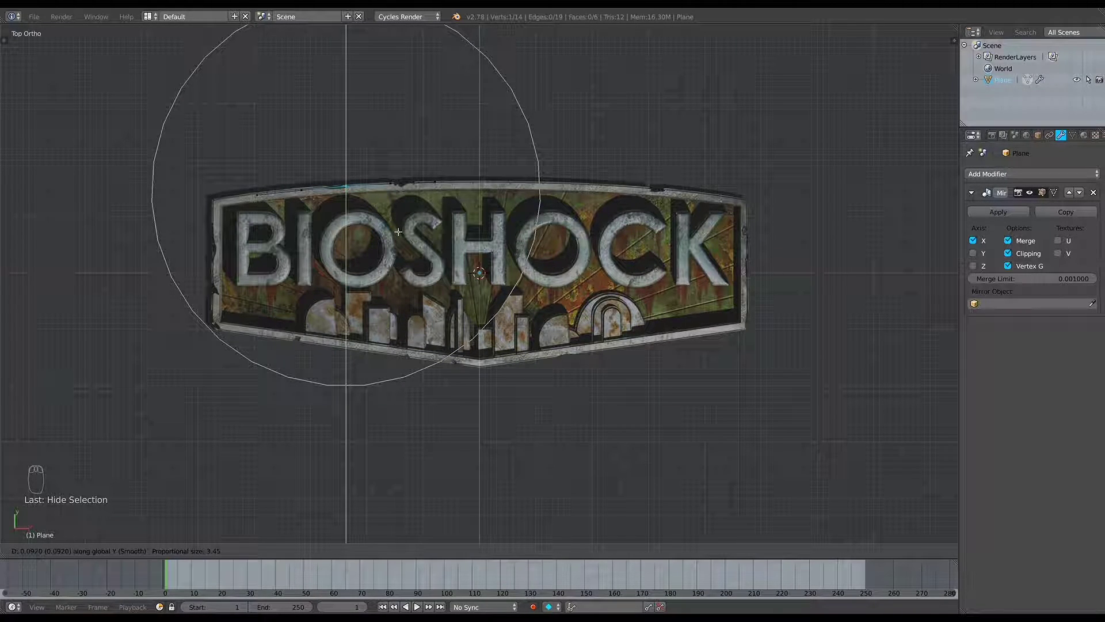
pyautogui.press('a')
pyautogui.press('alt+h')
pyautogui.press('a')
pyautogui.press('Tab')
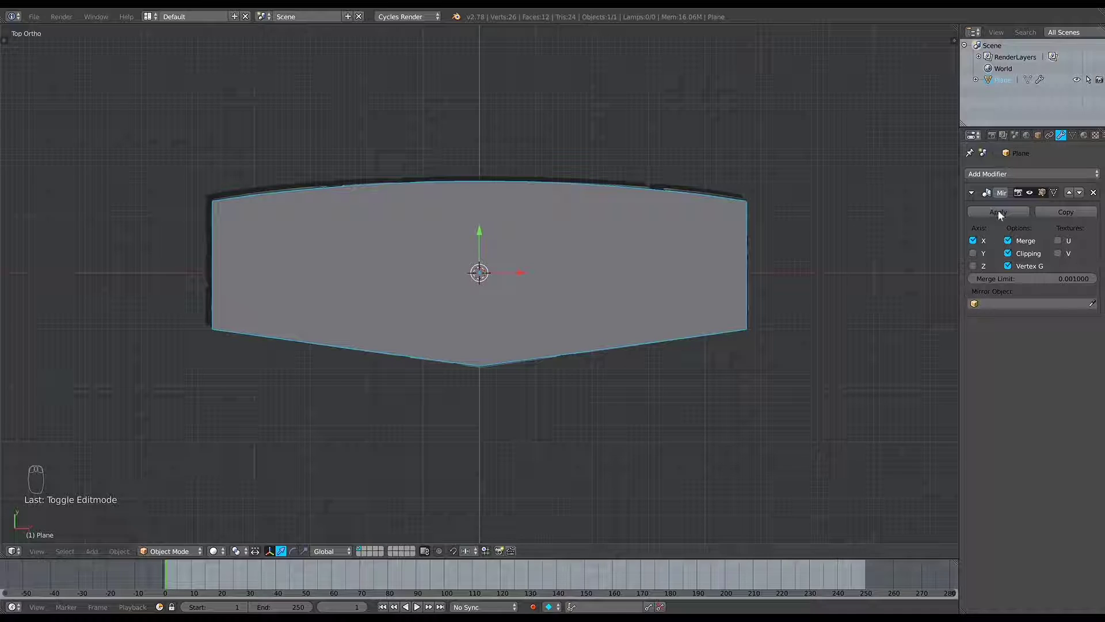
# Apply the mirror, inset all faces to form a thin border ring, then clear the selection
pyautogui.moveTo(1004, 213); pyautogui.dragTo(666, 315)
pyautogui.press('Tab')
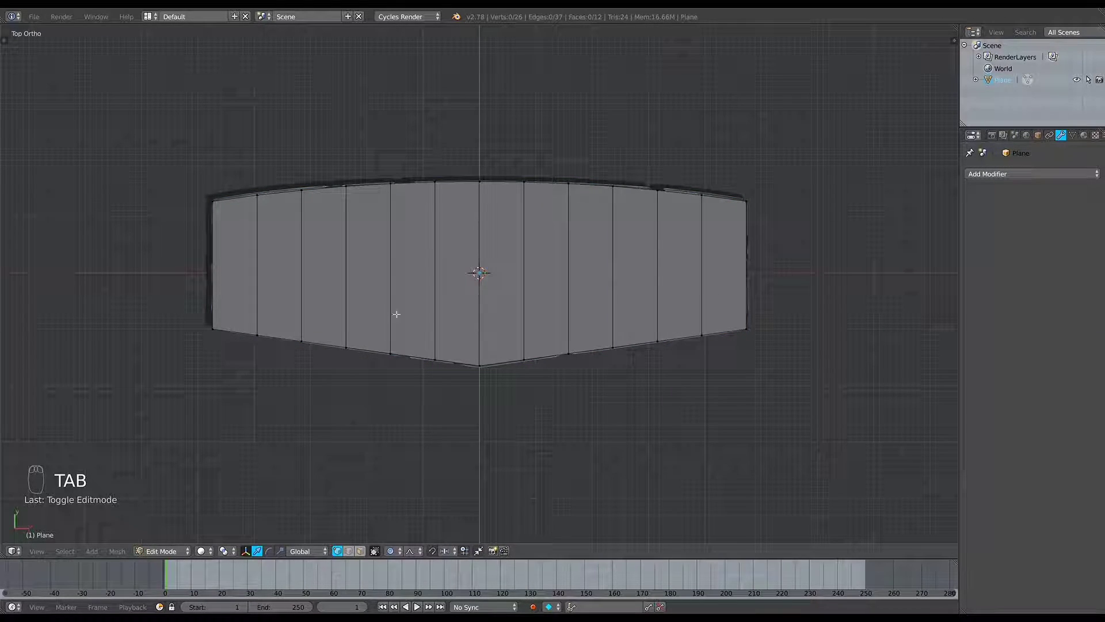
pyautogui.click(365, 549)
pyautogui.press('a')
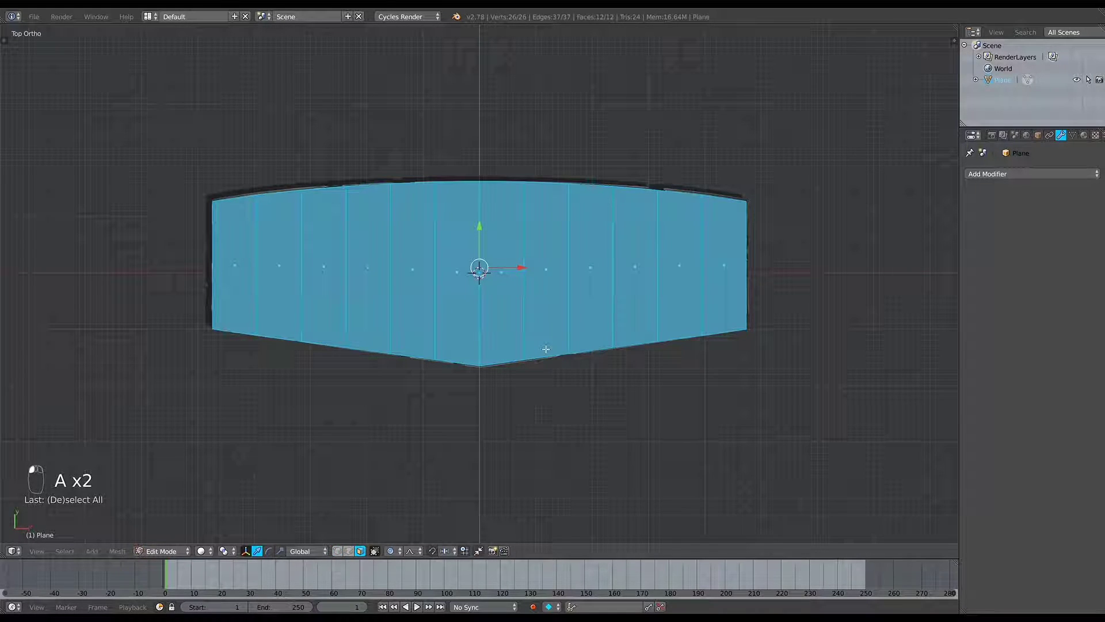
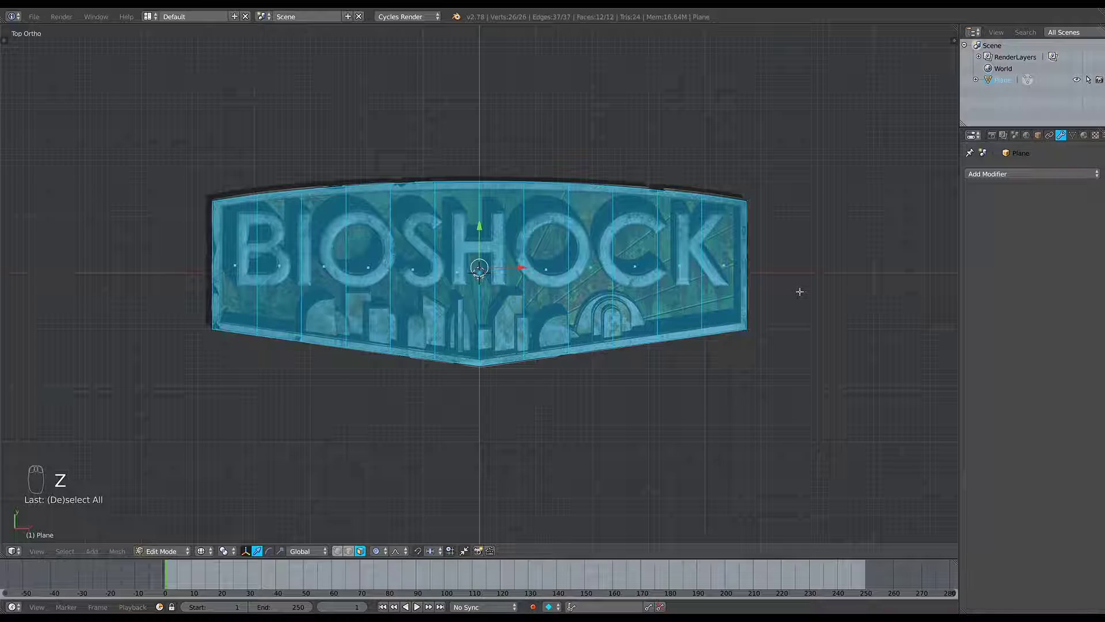
pyautogui.press('i')
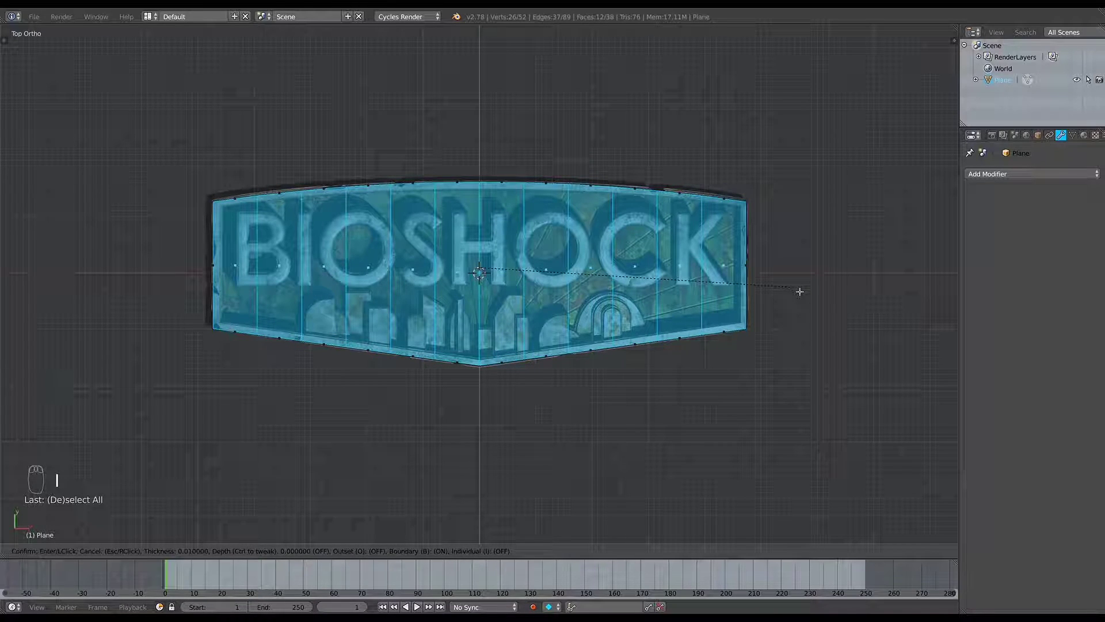
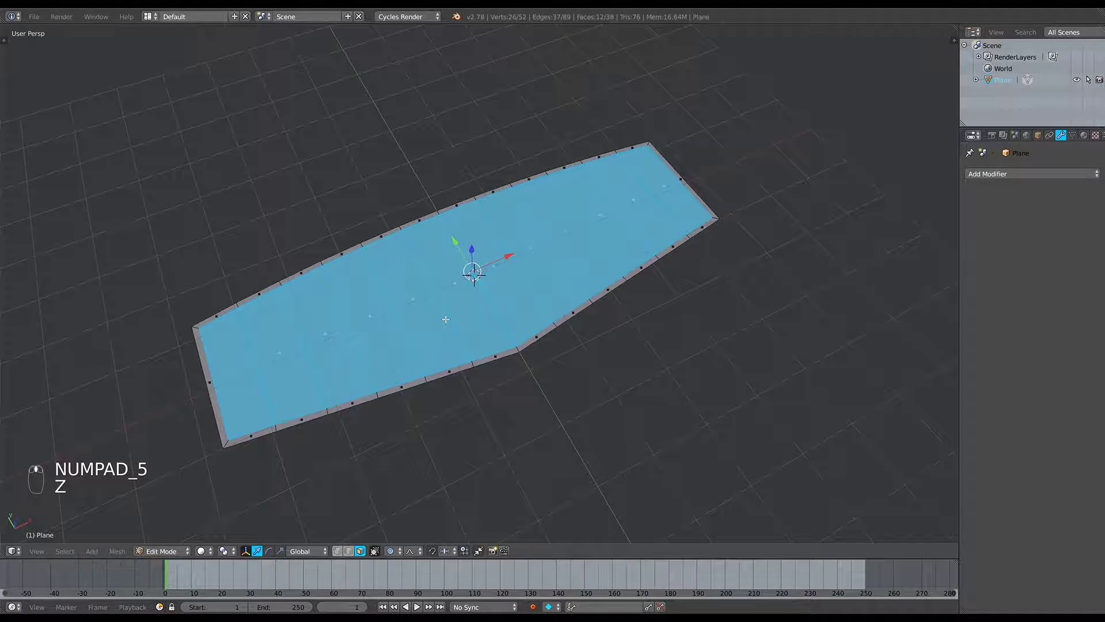
pyautogui.press('o')
pyautogui.press('a')
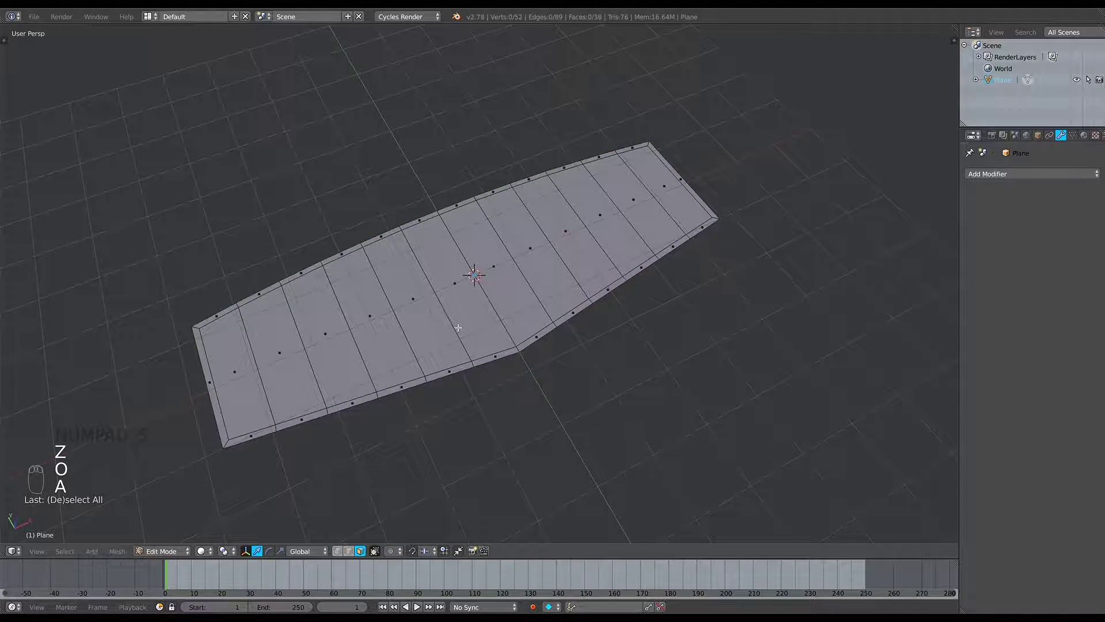
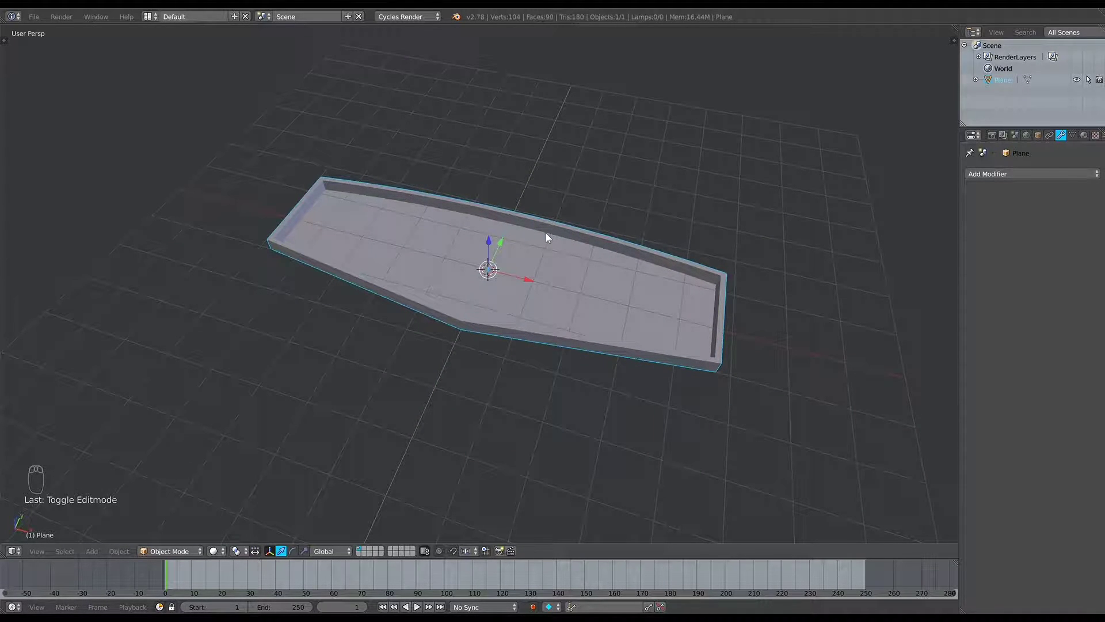
# Extrude the border faces upward into a raised rim around the tray
pyautogui.press('KP_5')
# Add a top-down camera, reset it to the origin and raise it on Z to frame the tray
pyautogui.press('KP_7')
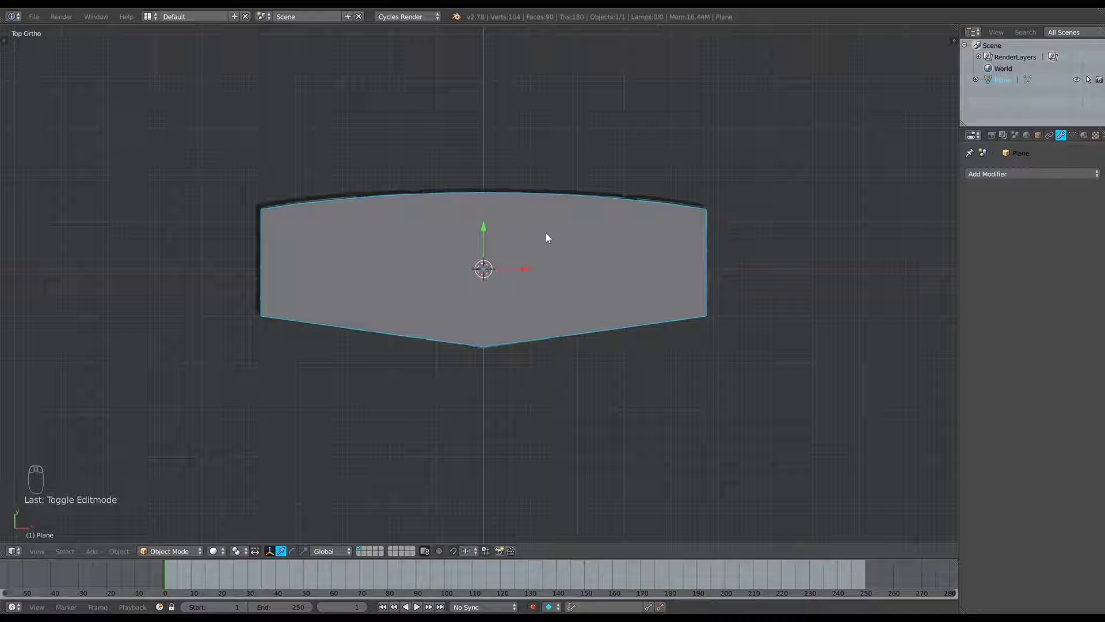
pyautogui.press('shift+a')
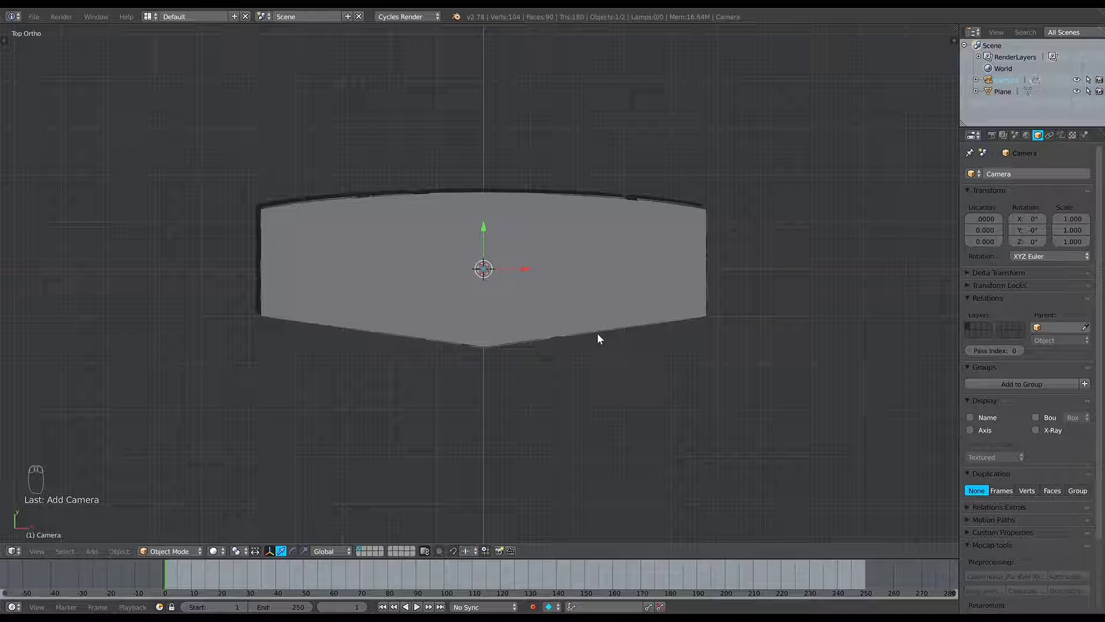
pyautogui.press('ctrl+alt+KP_0')
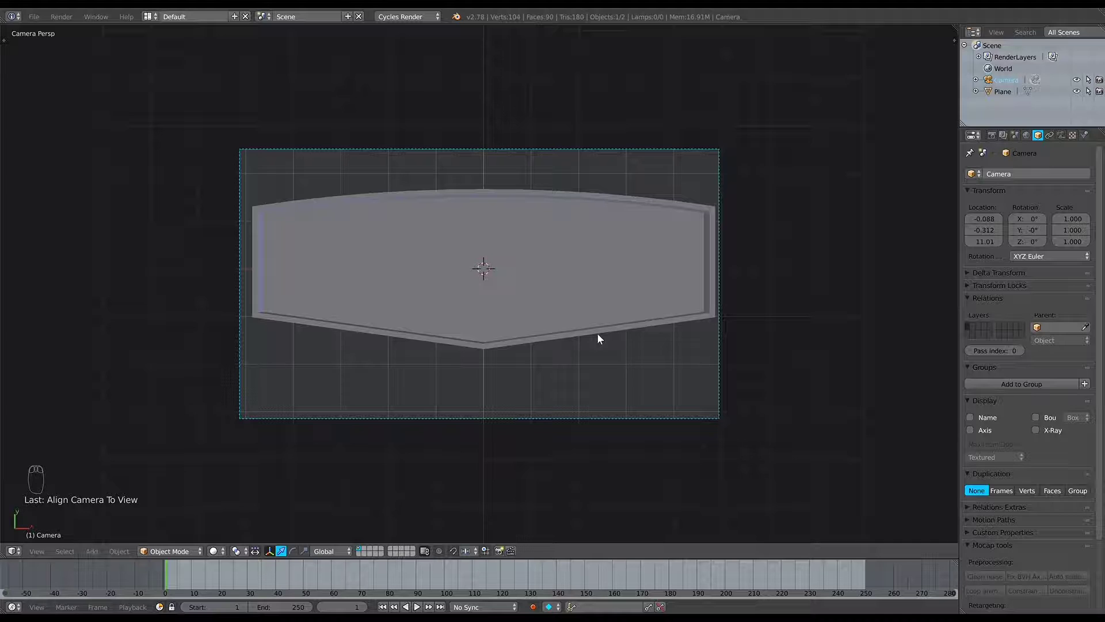
pyautogui.press('shift+f')
pyautogui.moveTo(482, 286); pyautogui.dragTo(482, 287)
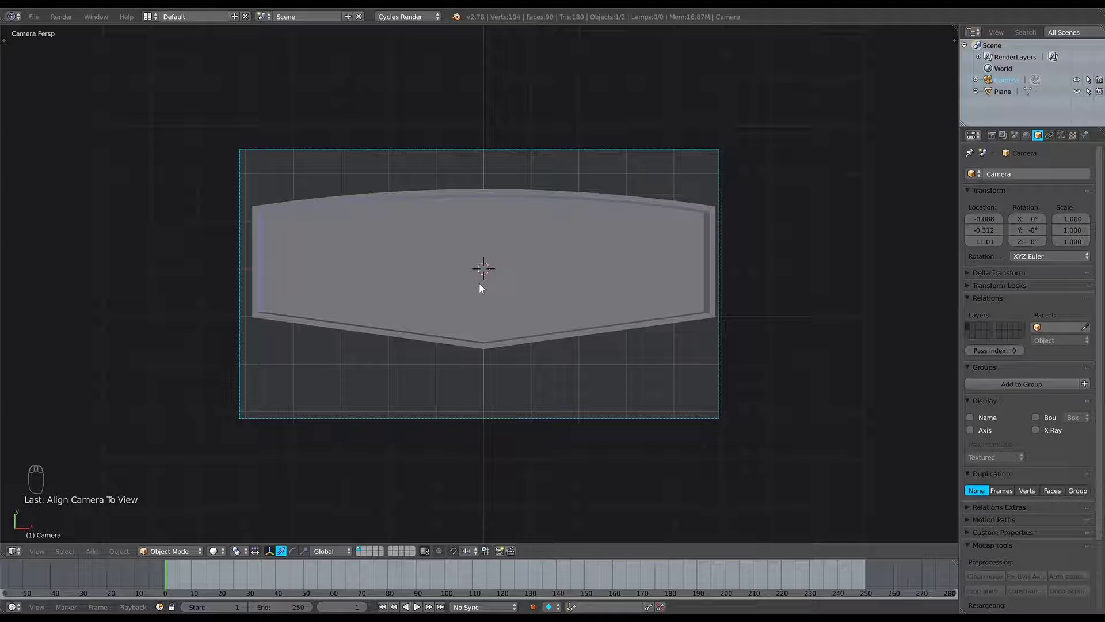
pyautogui.press('shift+s')
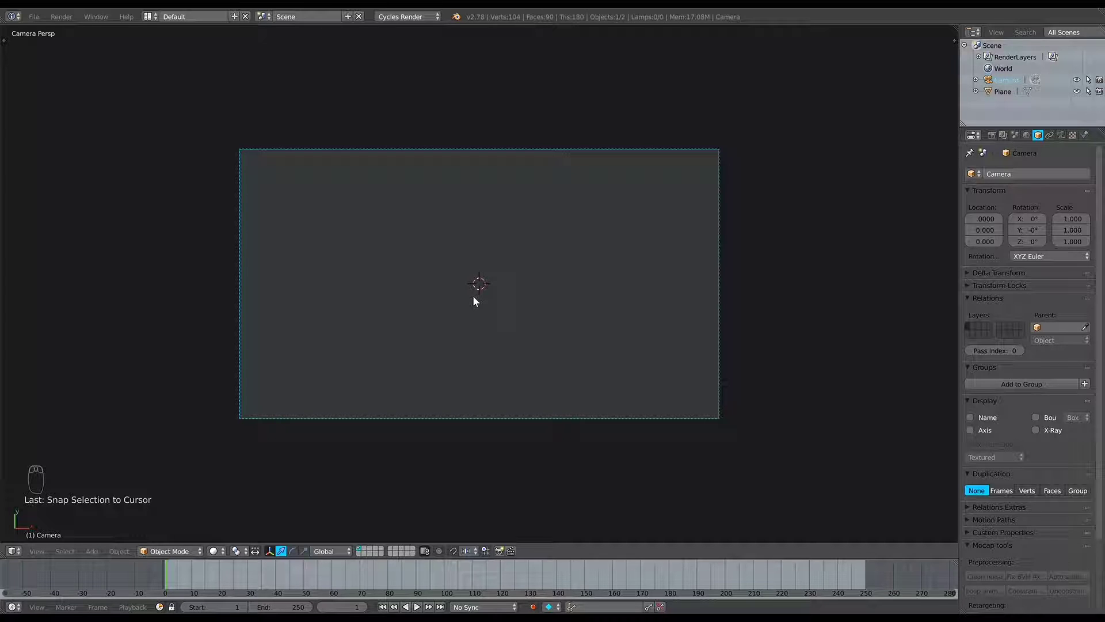
pyautogui.press('shift+f')
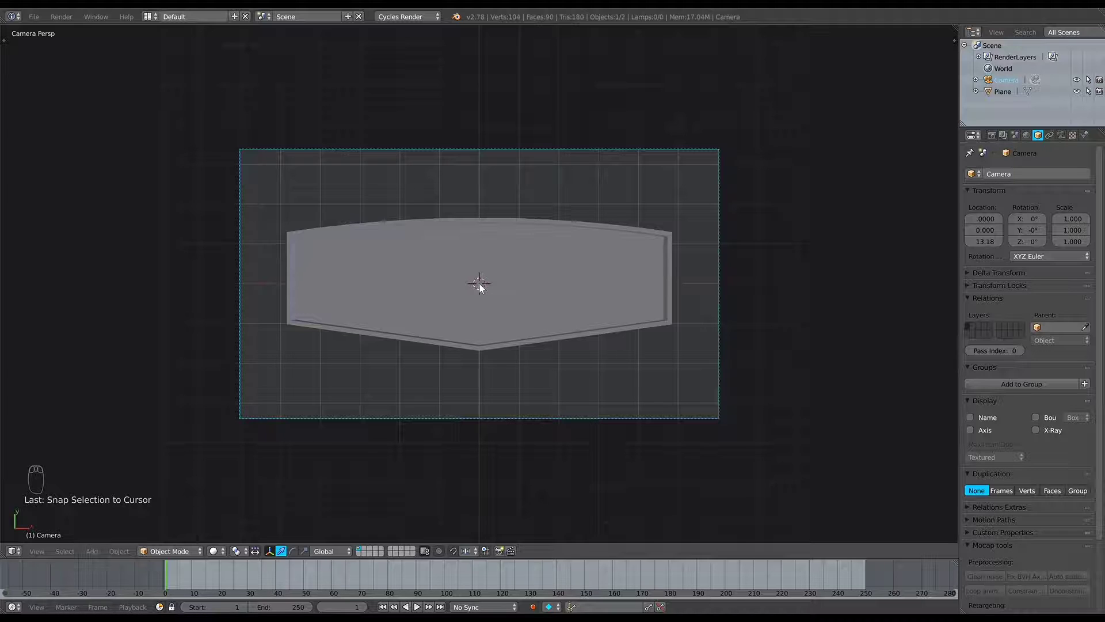
# Add a text object and replace its placeholder with the word BIOSHOCK
pyautogui.press('shift+a')
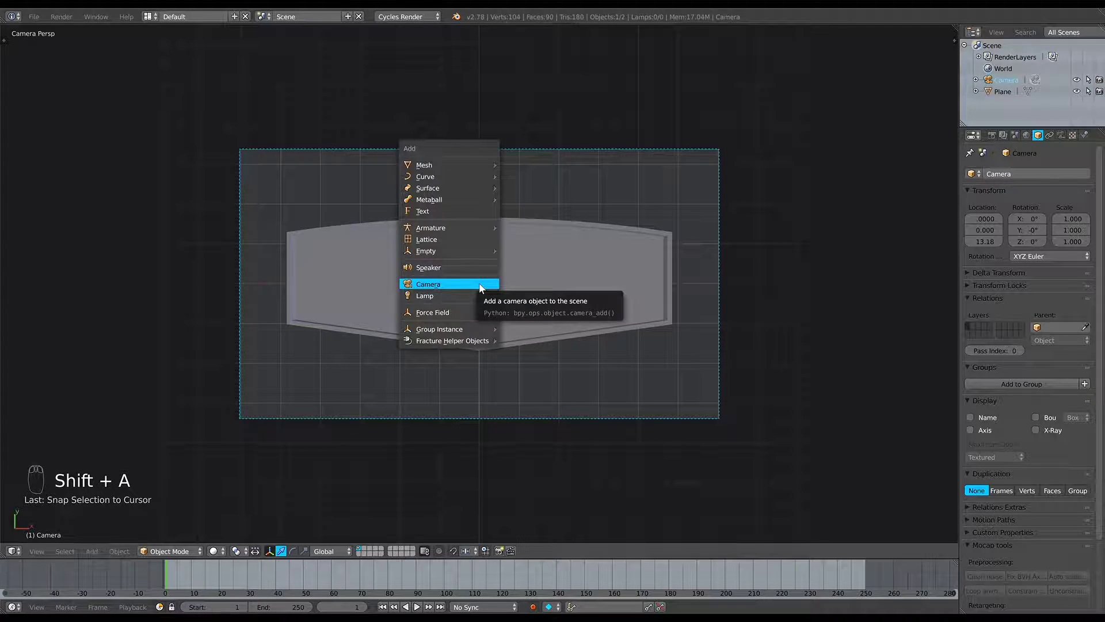
pyautogui.press('shift+a')
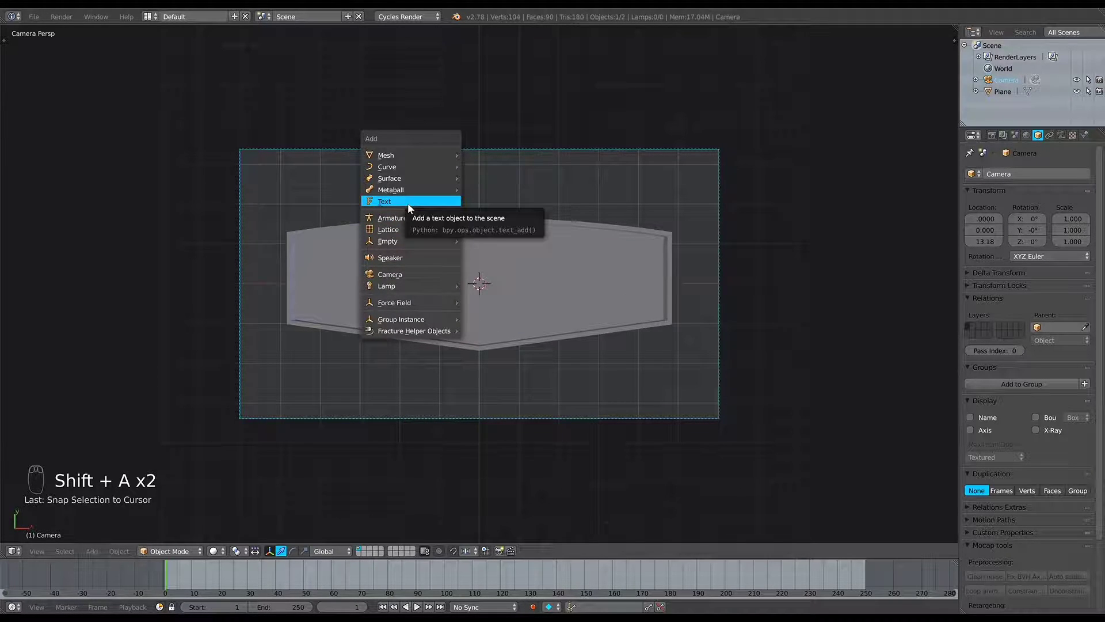
pyautogui.press('Tab')
pyautogui.press('BackSpace')
pyautogui.press('BackSpace')
pyautogui.press('BackSpace')
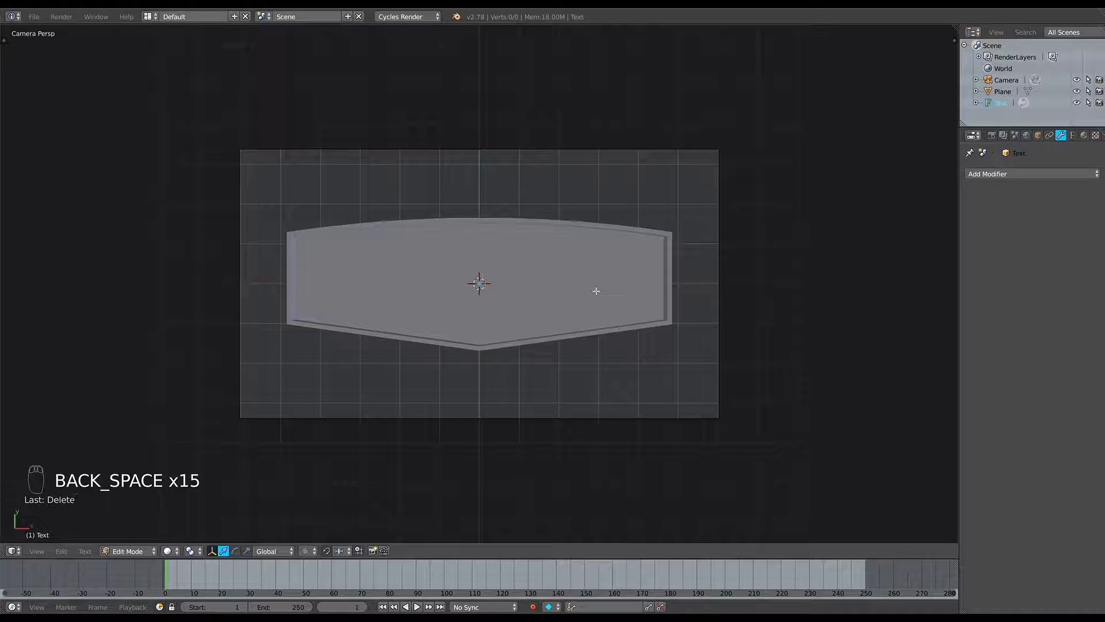
pyautogui.press('shift+b')
pyautogui.press('shift+i')
pyautogui.press('shift+o')
pyautogui.press('shift+s')
pyautogui.press('shift+h')
pyautogui.press('shift+o')
pyautogui.press('shift+c')
pyautogui.press('shift+k')
pyautogui.press('Tab')
# Set the text's horizontal alignment to Center in its font settings
pyautogui.click(1081, 136)
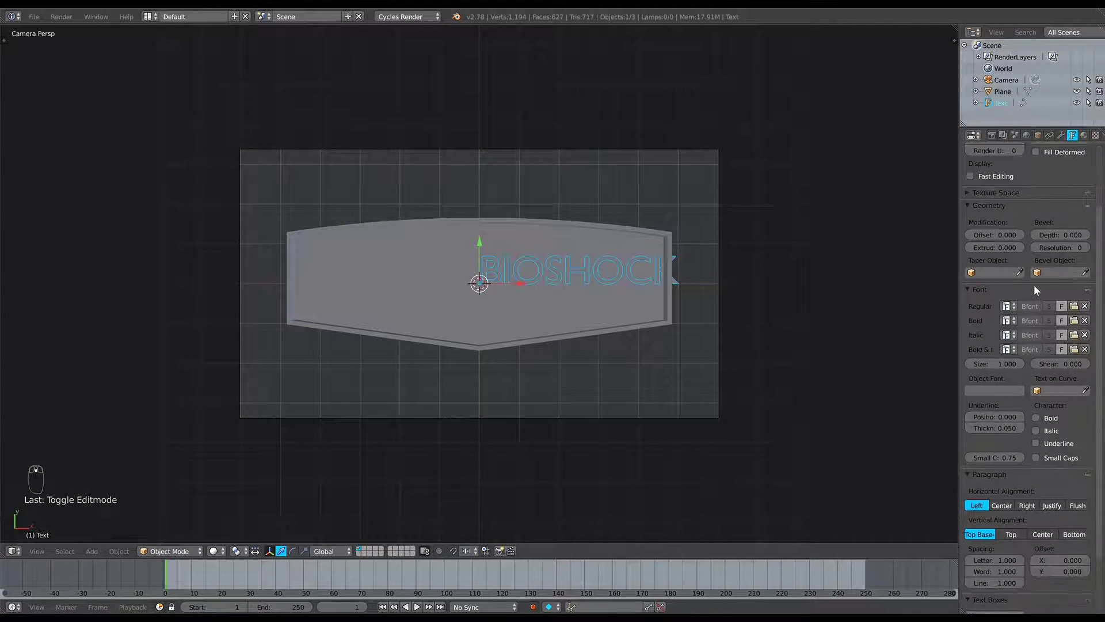
pyautogui.moveTo(1010, 509); pyautogui.dragTo(620, 325)
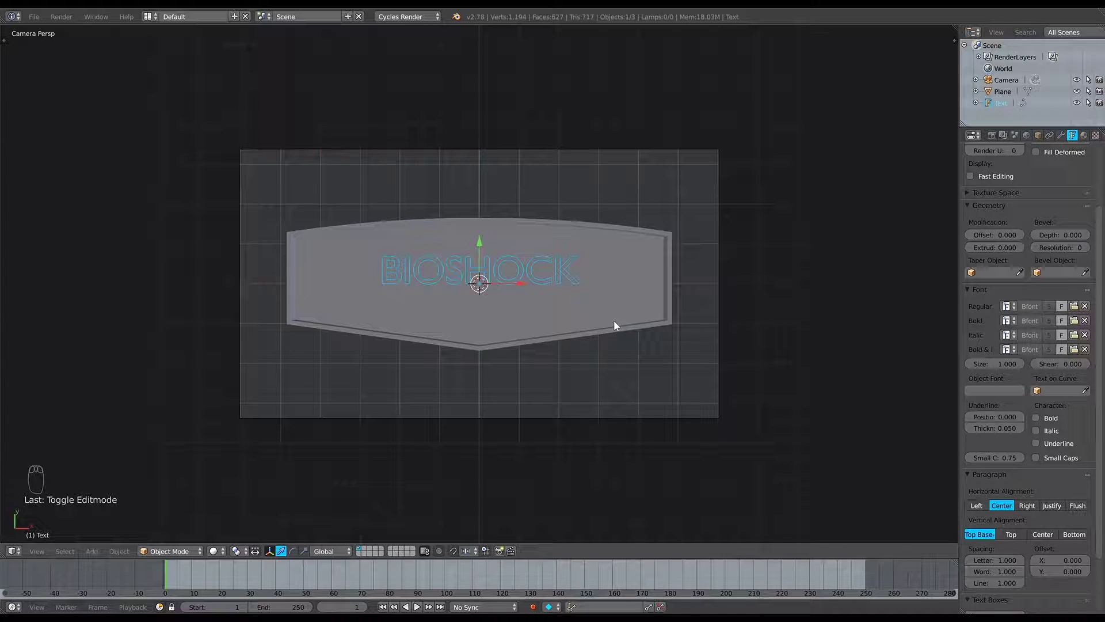
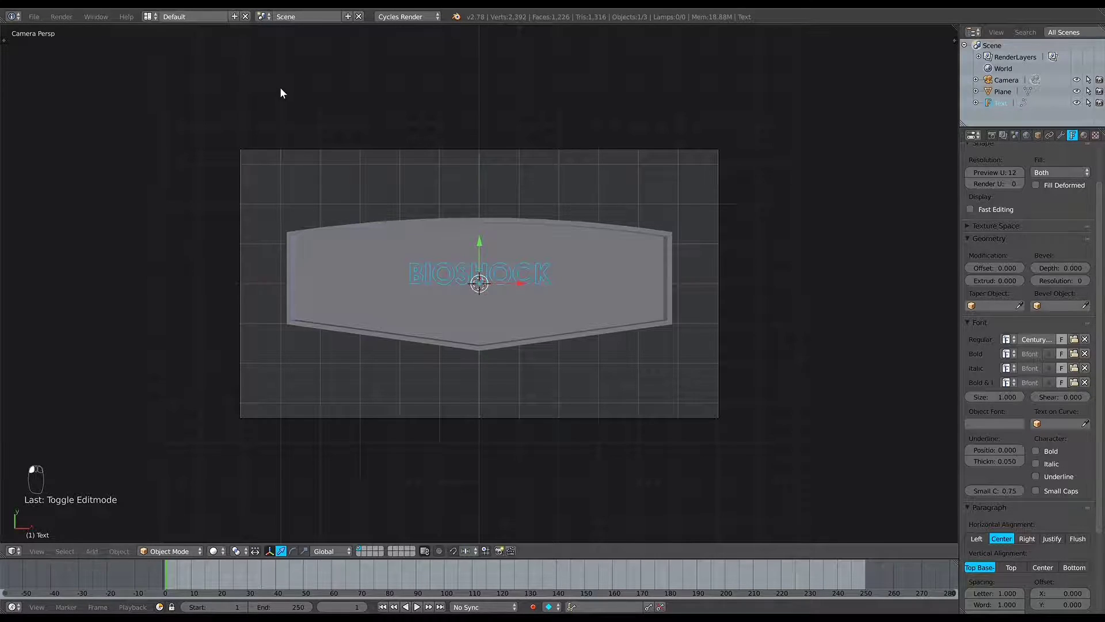
# Switch to a top view over the reference logo and zoom in on its lettering
pyautogui.press('KP_5')
pyautogui.press('KP_7')
pyautogui.moveTo(656, 334); pyautogui.dragTo(657, 334)
pyautogui.press('z')
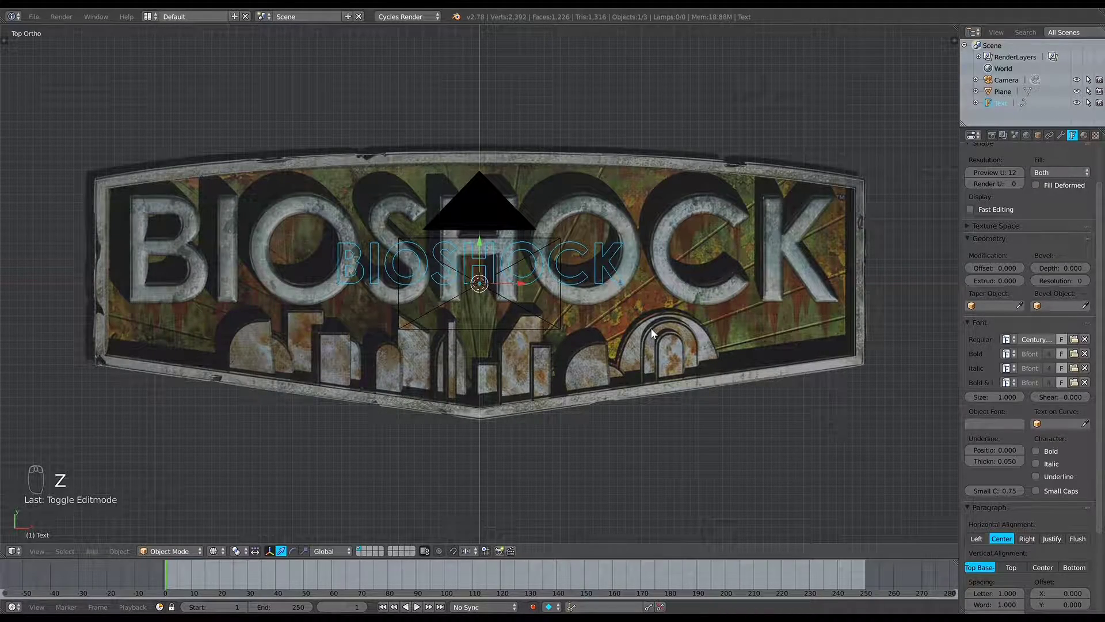
# Scale and move the BIOSHOCK text until it overlays the logo's letters
pyautogui.press('s')
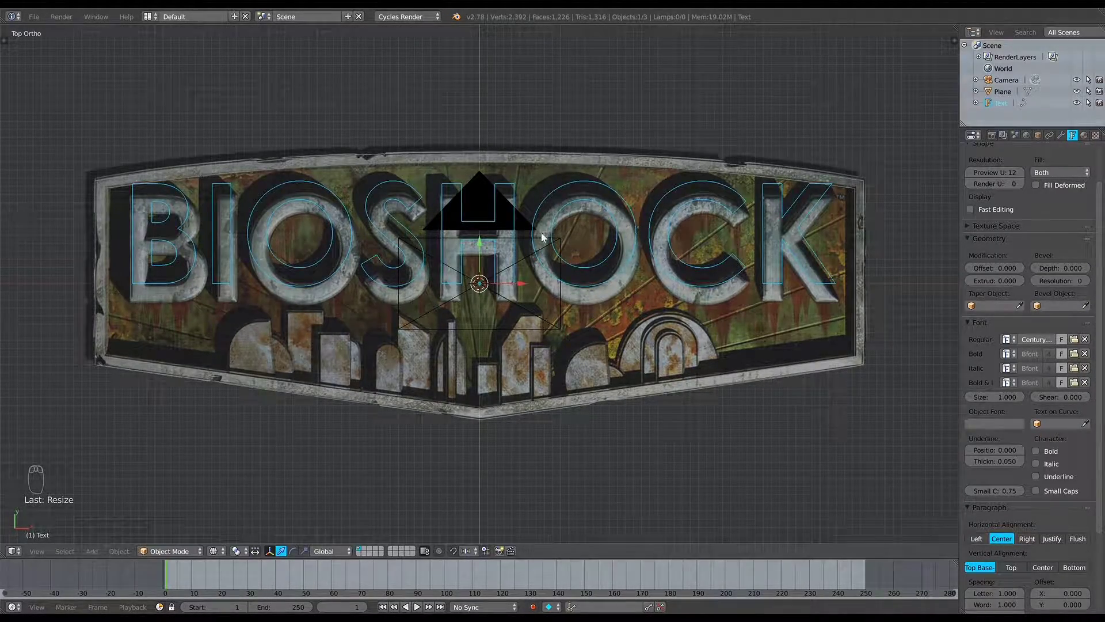
pyautogui.moveTo(479, 254); pyautogui.dragTo(478, 264)
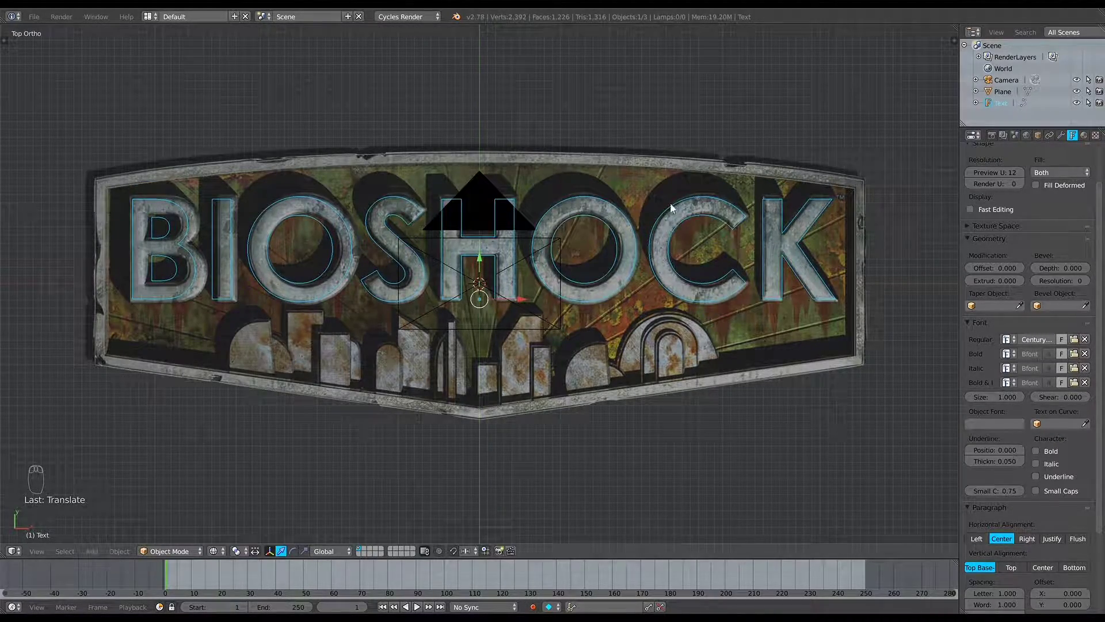
pyautogui.press('s')
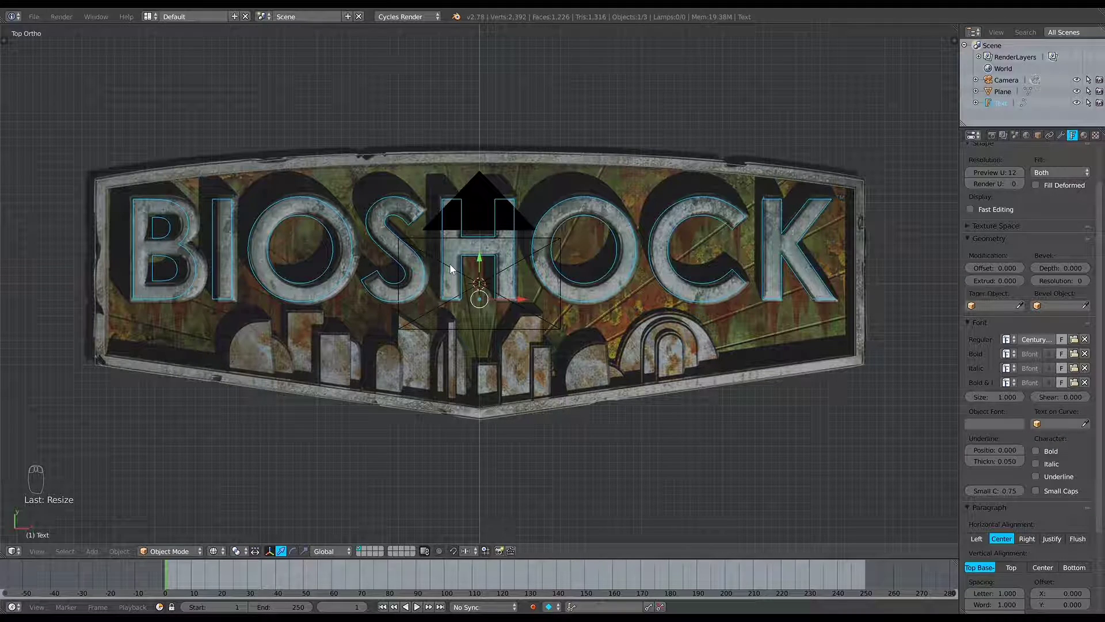
# Orbit to an angled view and select the BIOSHOCK text object on its own
pyautogui.press('KP_5')
pyautogui.press('z')
pyautogui.moveTo(492, 266); pyautogui.dragTo(539, 268)
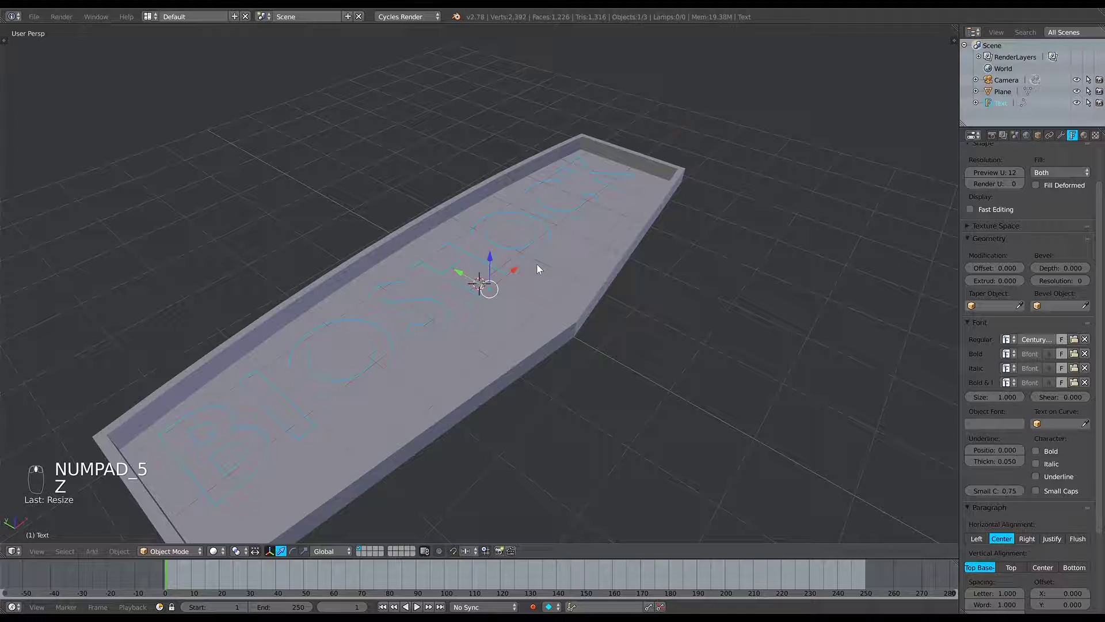
pyautogui.press('a')
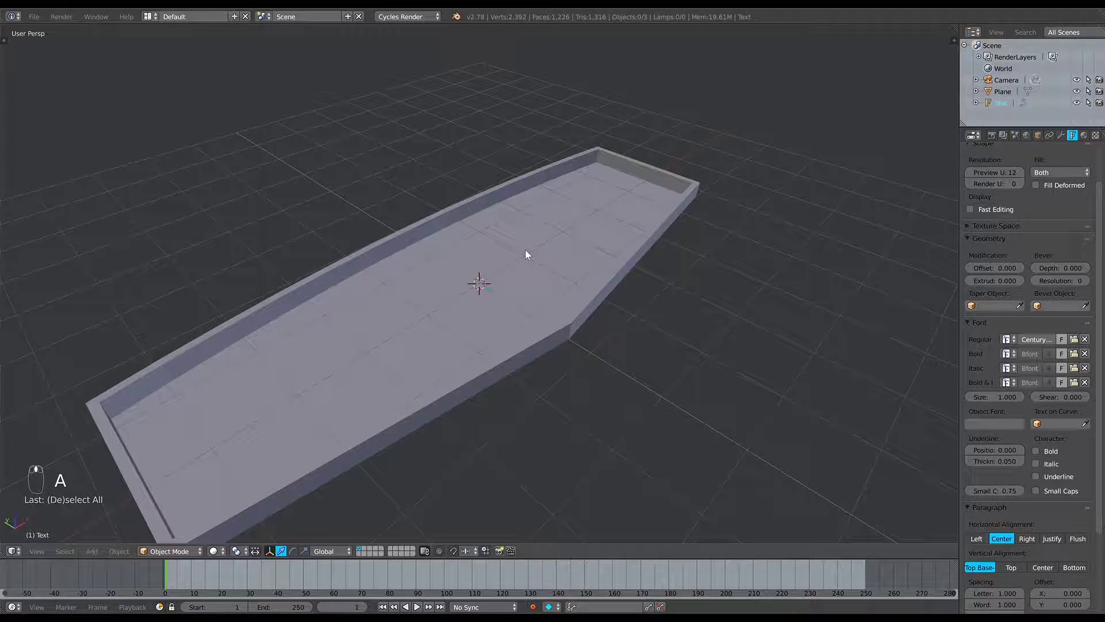
pyautogui.press('z')
pyautogui.rightClick(530, 255)
pyautogui.press('z')
pyautogui.moveTo(531, 255); pyautogui.dragTo(947, 304)
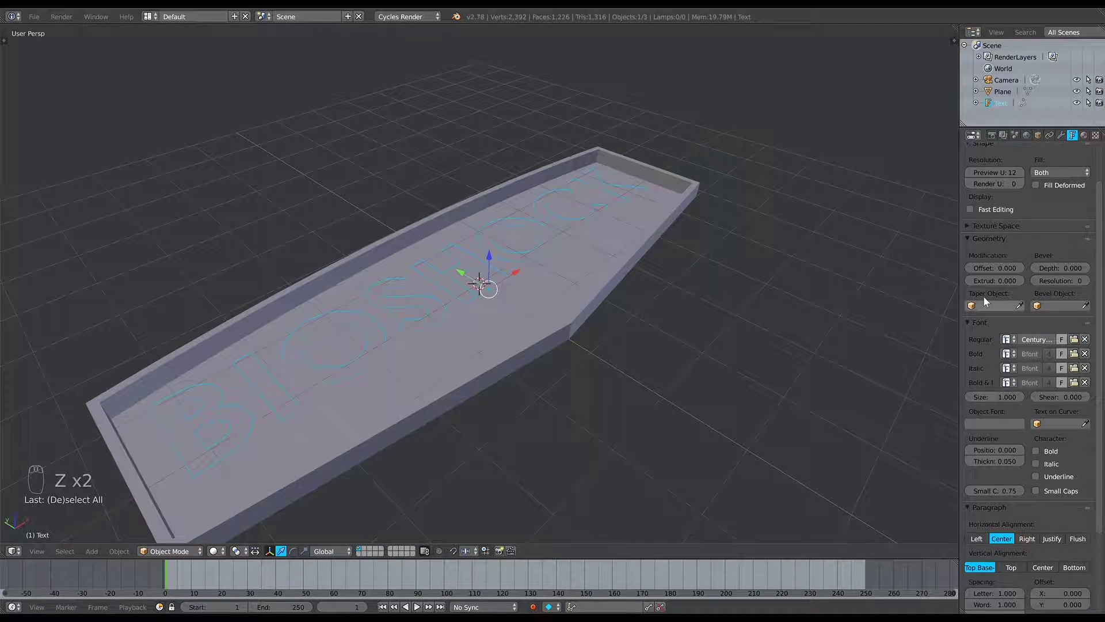
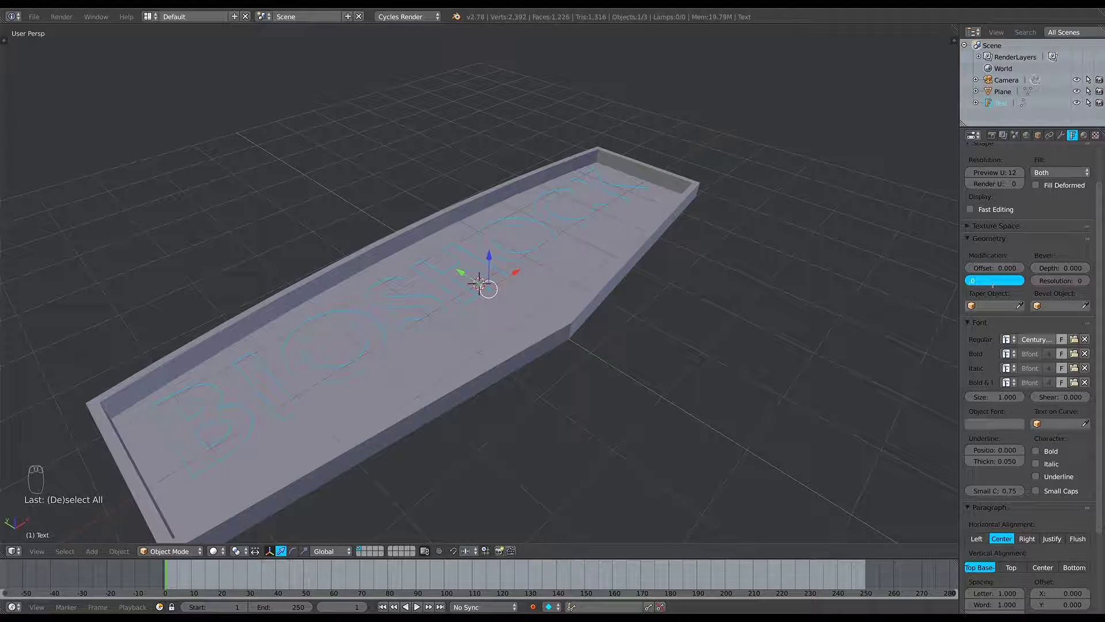
# Extrude the text to 0.04 depth and check the solid letters from front and angled views
pyautogui.press('KP_1')
pyautogui.press('KP_5')
pyautogui.moveTo(601, 225); pyautogui.dragTo(506, 237)
pyautogui.press('z')
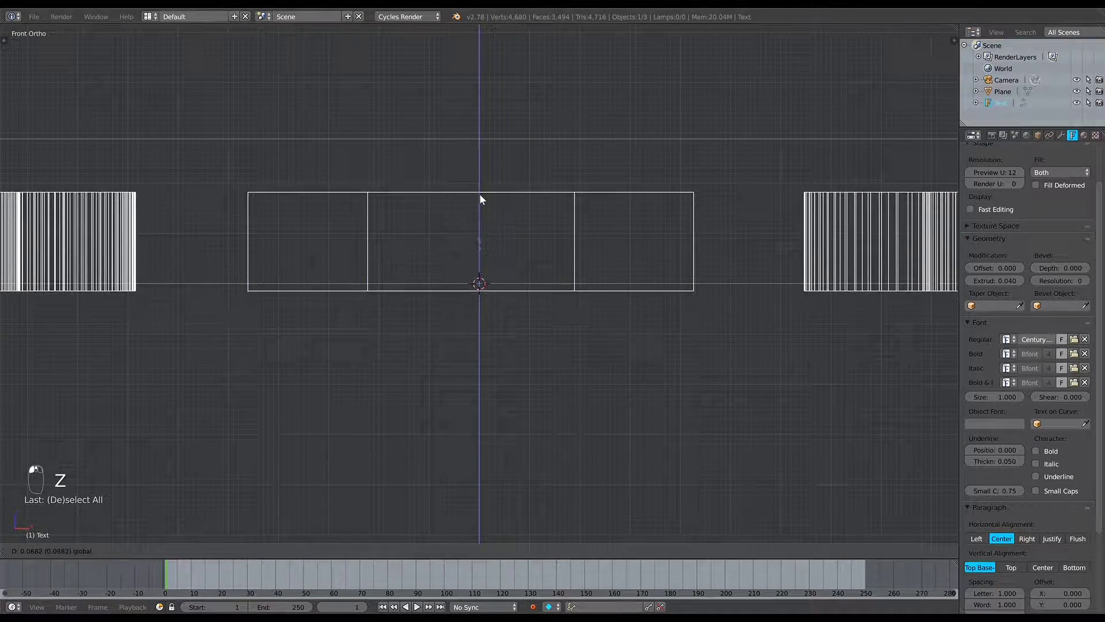
pyautogui.press('g')
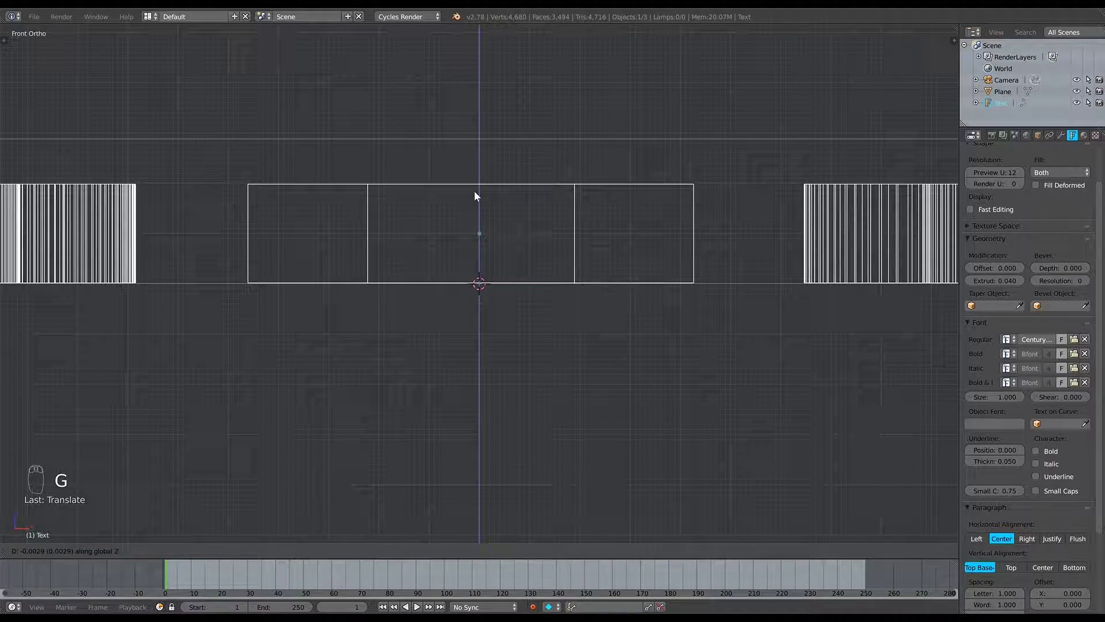
pyautogui.press('a')
pyautogui.press('KP_5')
pyautogui.middleClick(468, 189)
pyautogui.press('z')
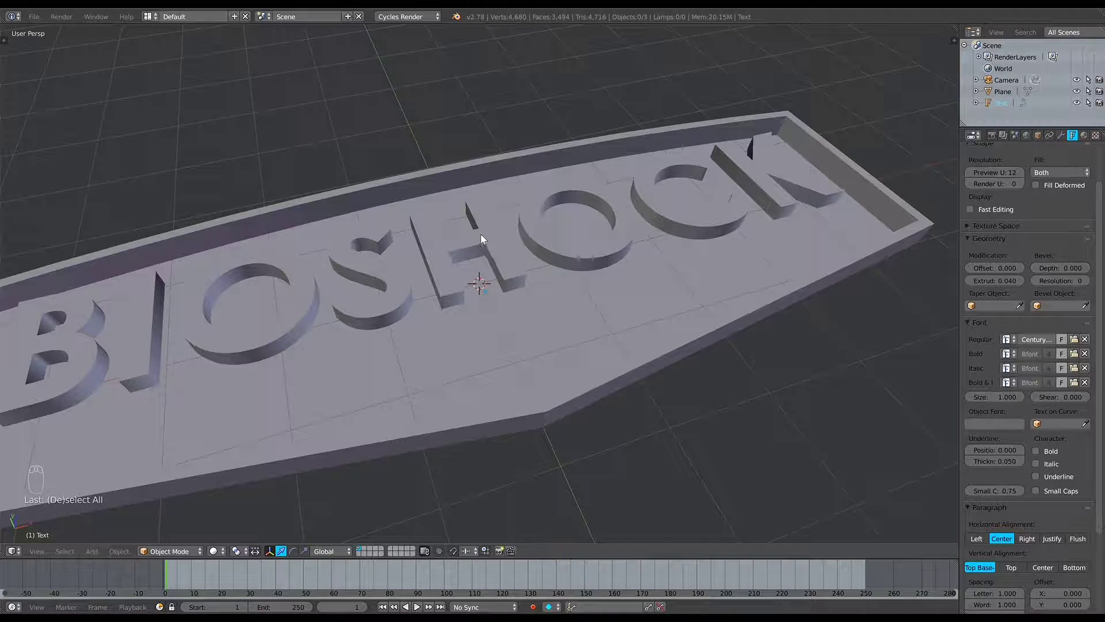
# Duplicate the BIOSHOCK text as Text.001 and place the copy lower in the tray
pyautogui.rightClick(486, 240)
pyautogui.press('shift+d')
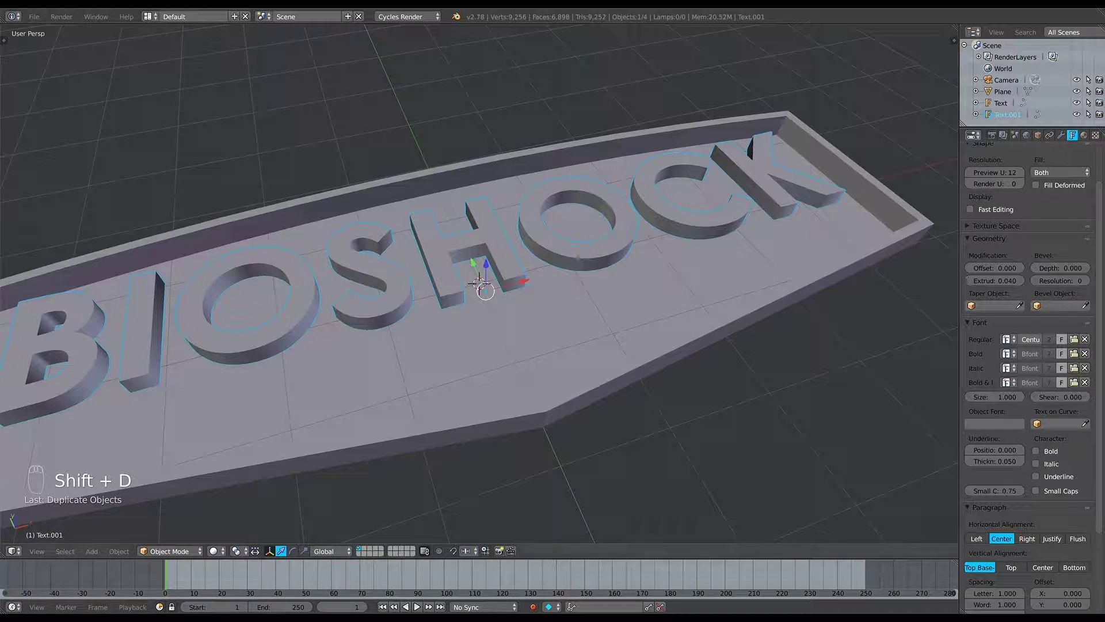
pyautogui.moveTo(1042, 183); pyautogui.dragTo(1087, 73)
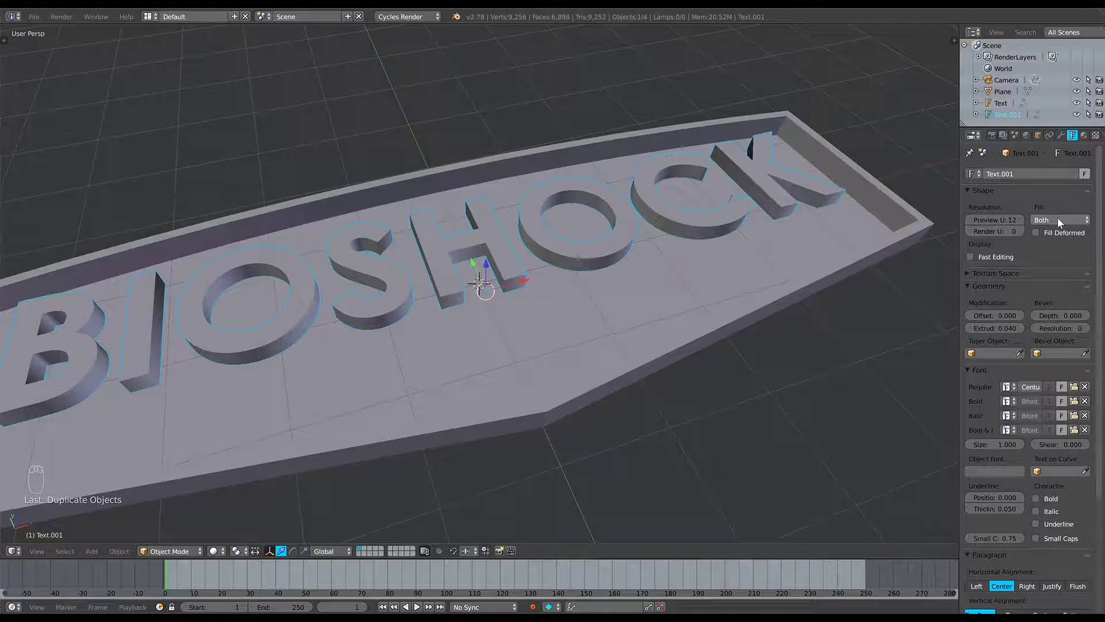
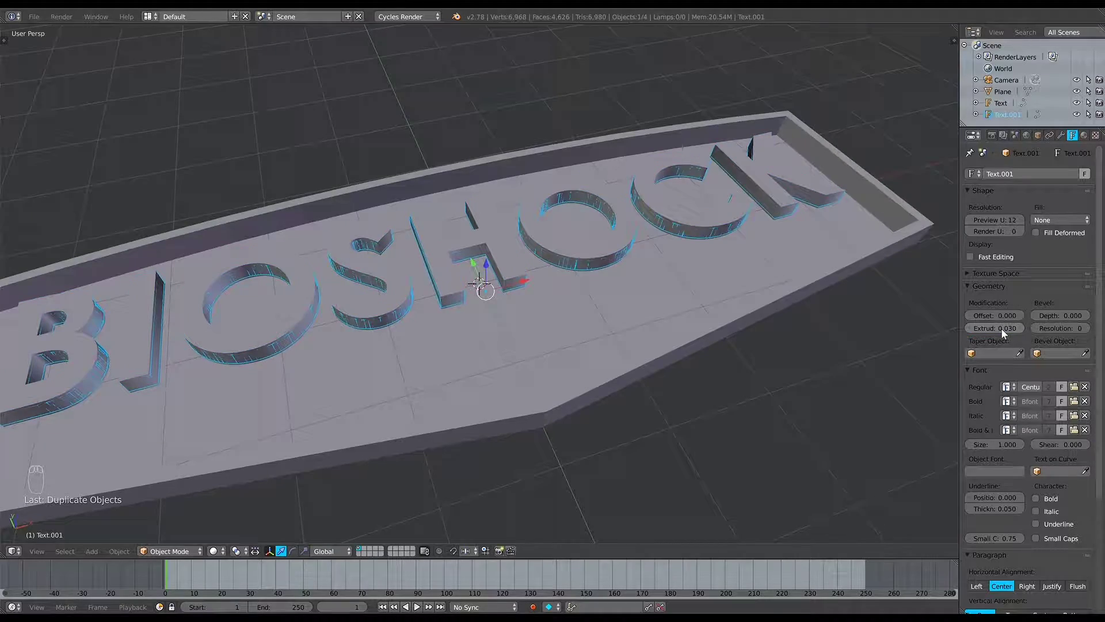
pyautogui.moveTo(569, 294); pyautogui.dragTo(568, 294)
# Give the Text.001 outline copy a Bevel Depth of 0.003
pyautogui.press('g')
pyautogui.middleClick(668, 217)
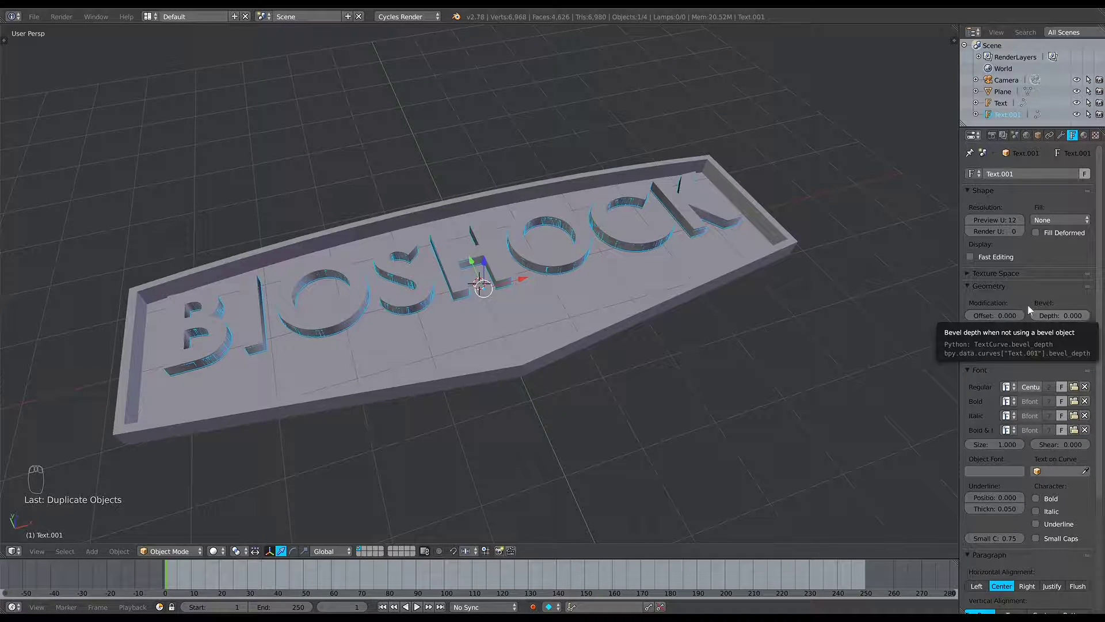
pyautogui.moveTo(1092, 318); pyautogui.dragTo(1082, 285)
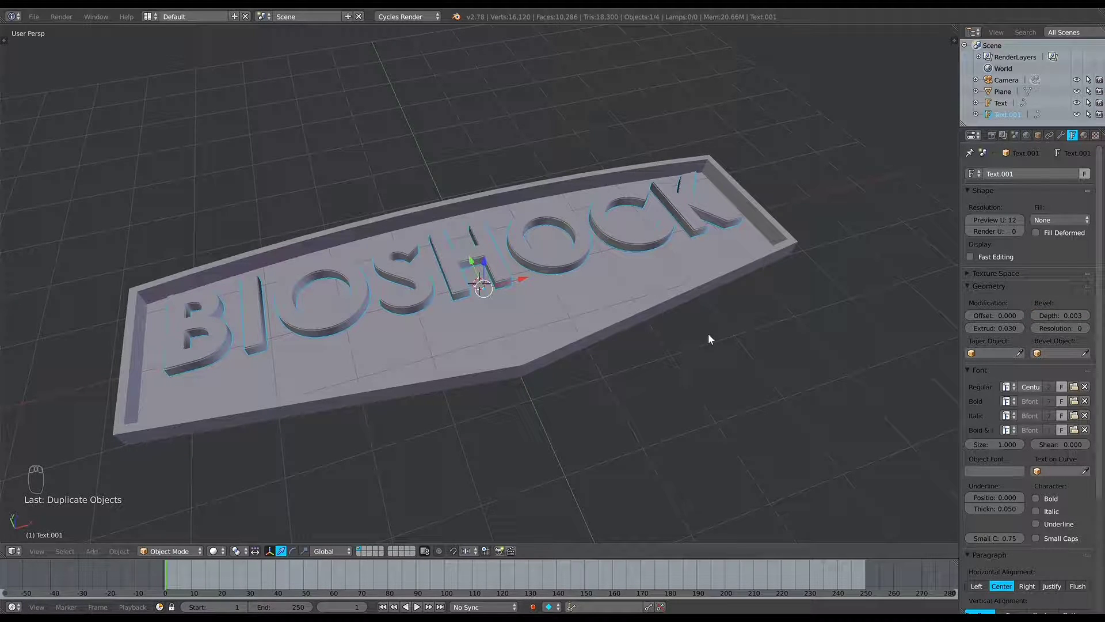
# Go to top orthographic view and show the plane textured with its BIOSHOCK logo image
pyautogui.press('KP_0')
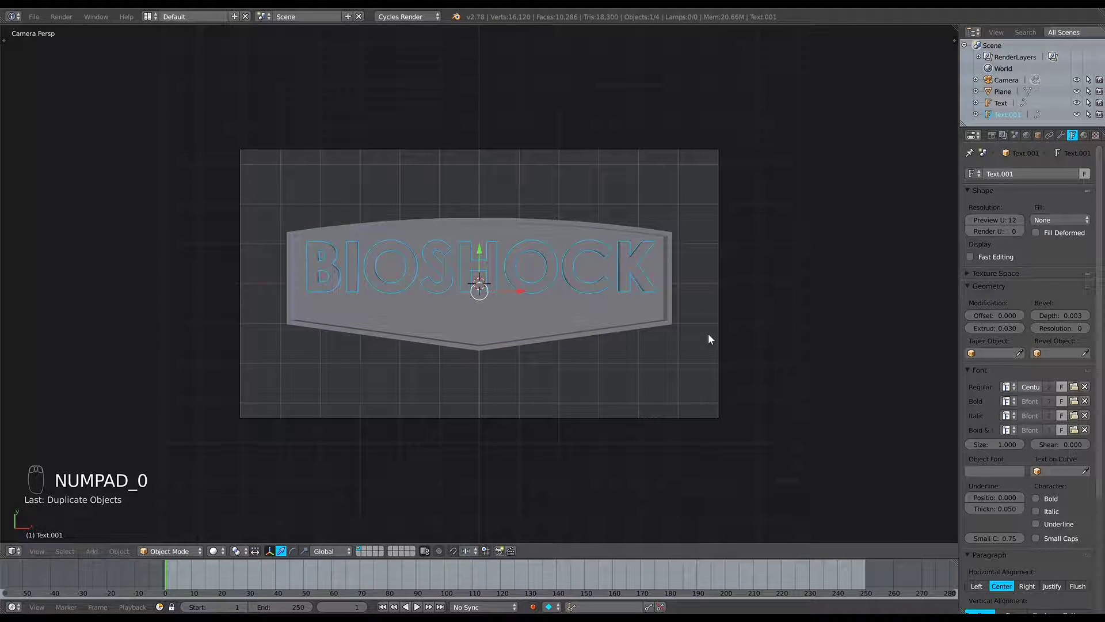
pyautogui.press('KP_7')
pyautogui.press('KP_5')
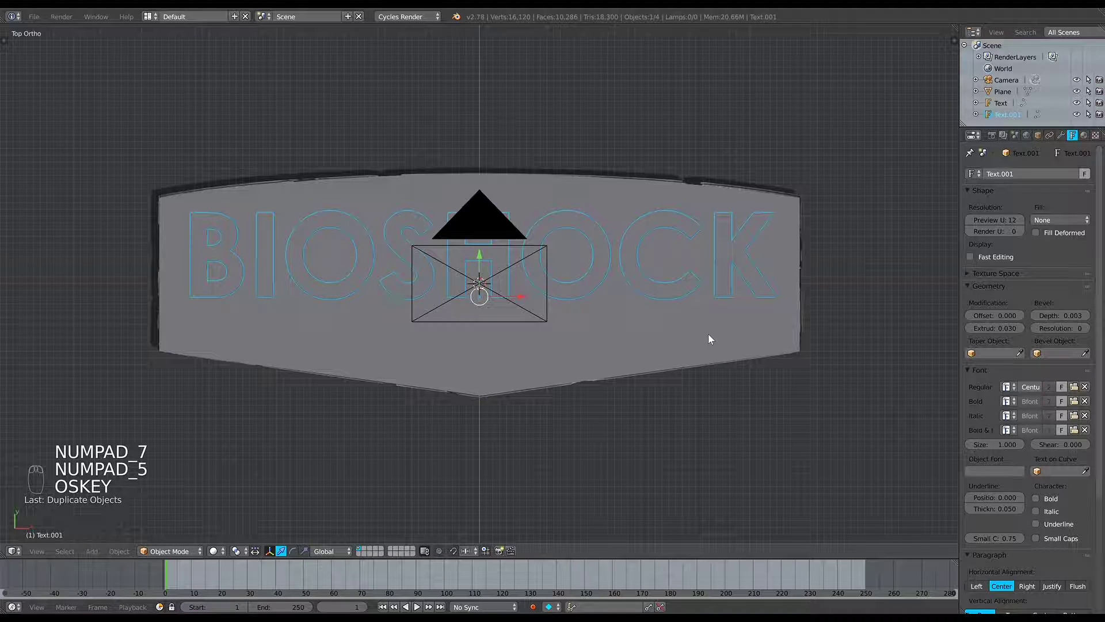
pyautogui.moveTo(737, 332); pyautogui.dragTo(687, 358)
pyautogui.press('z')
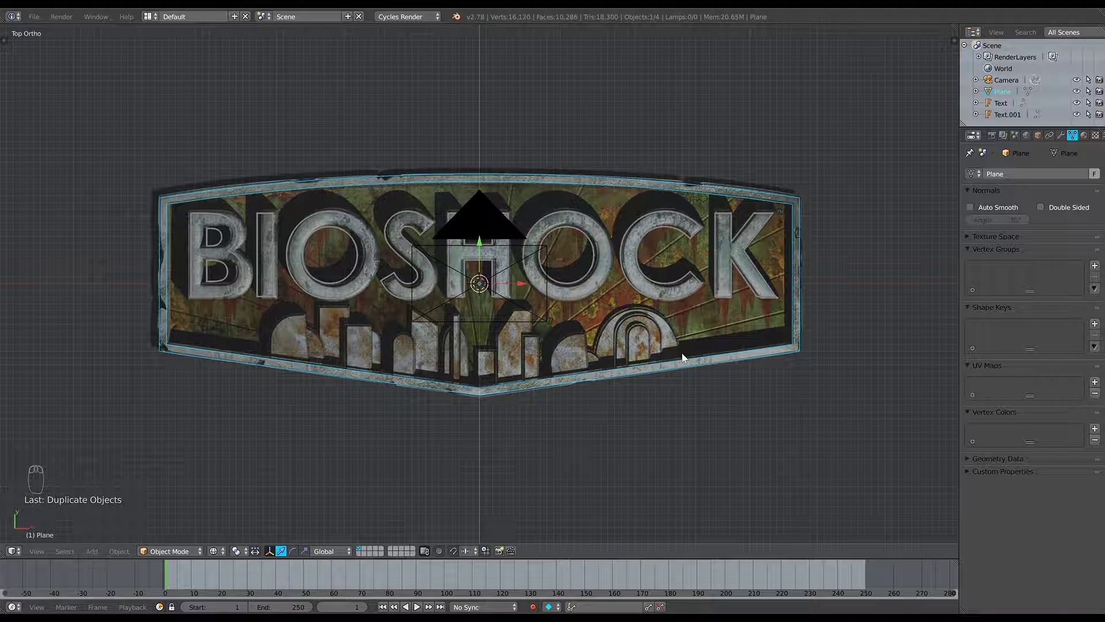
pyautogui.press('a')
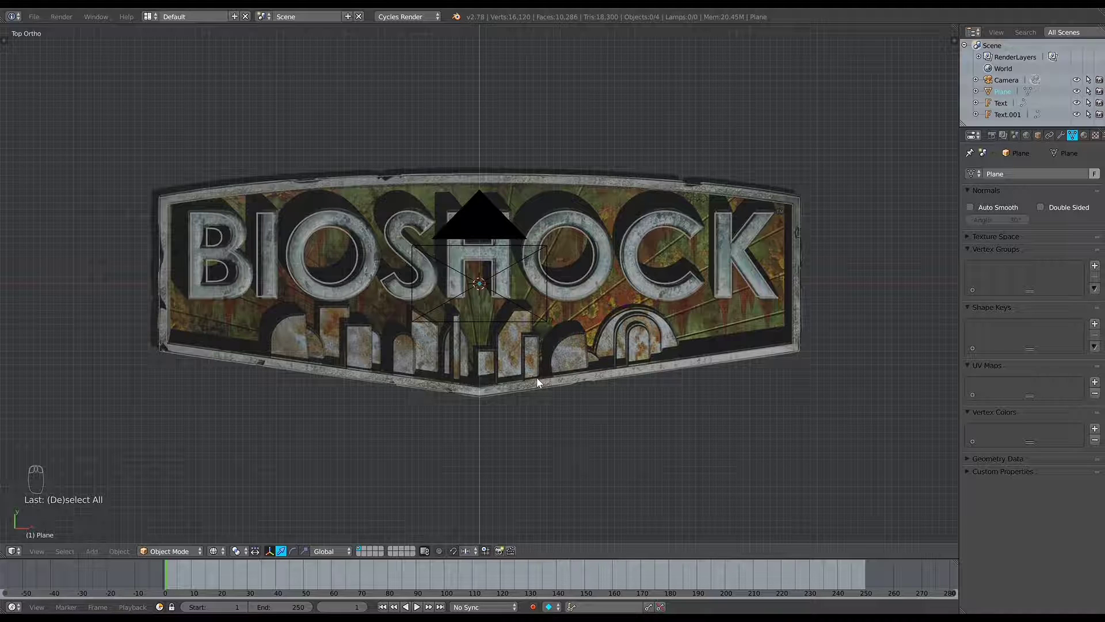
# Add a circle mesh and enter Edit Mode on its vertices
pyautogui.press('shift+a')
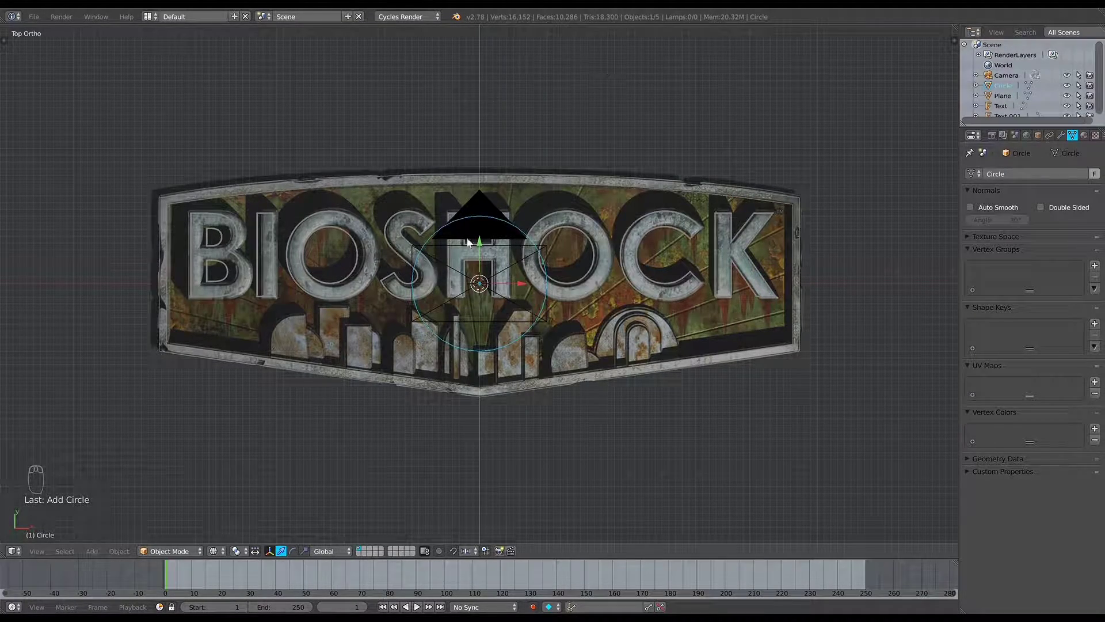
pyautogui.press('Tab')
pyautogui.click(342, 553)
pyautogui.press('Tab')
# Move and extrude the circle's vertices around the dome building, then start deleting the outline
pyautogui.press('g')
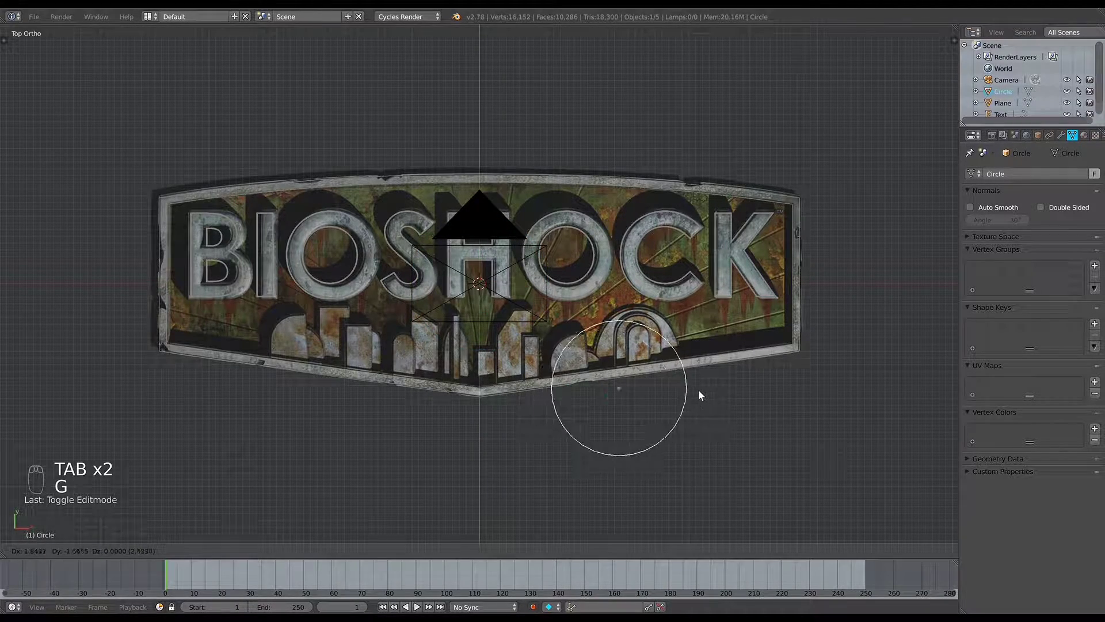
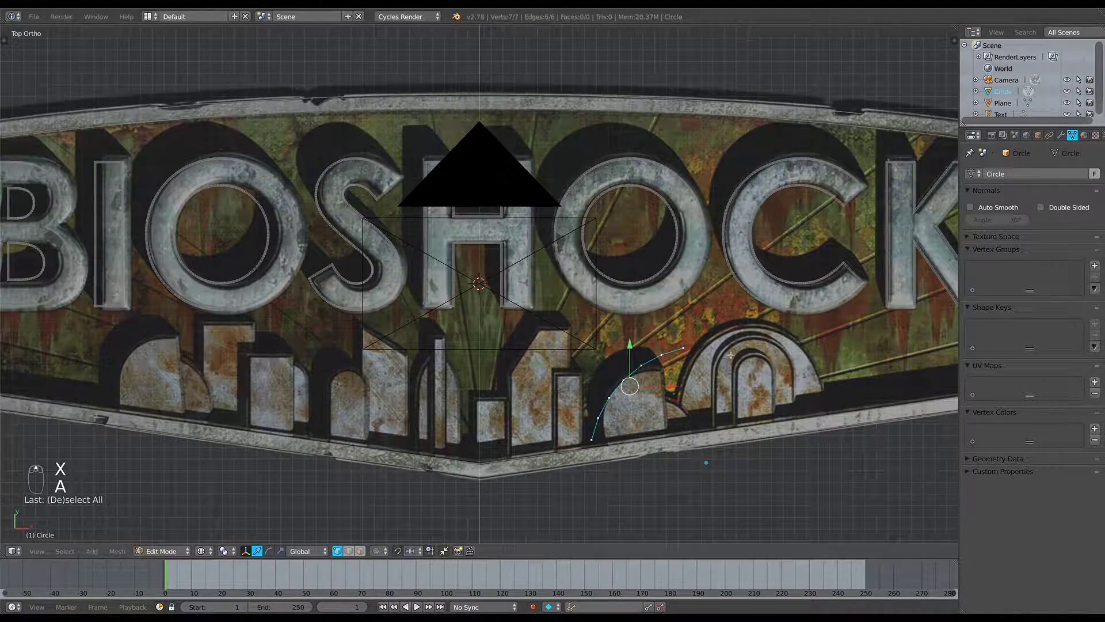
pyautogui.press('s')
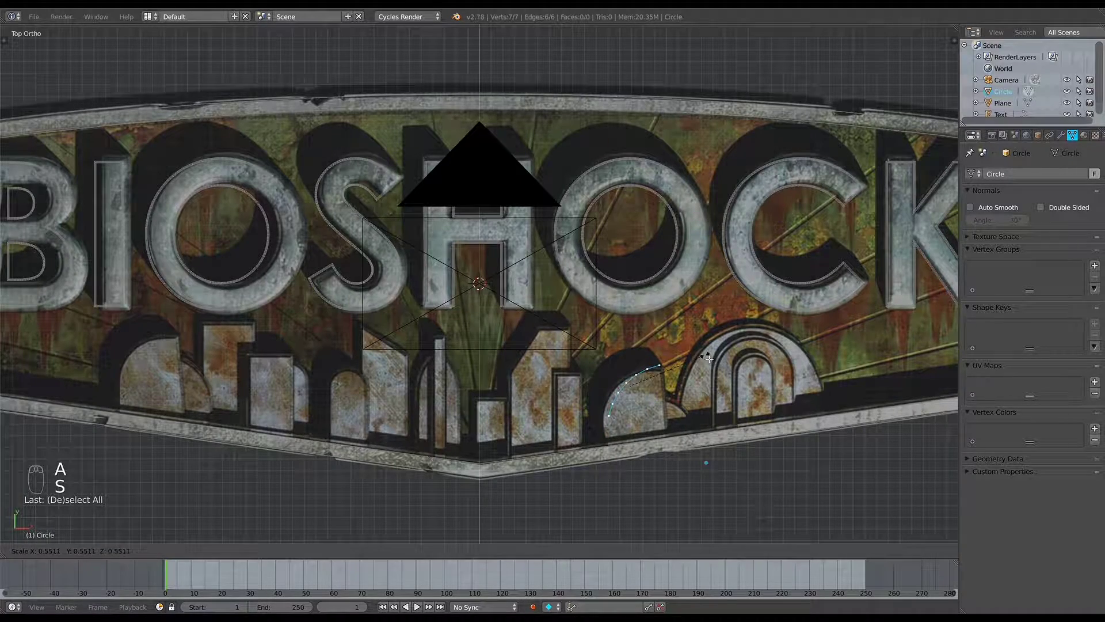
pyautogui.press('g')
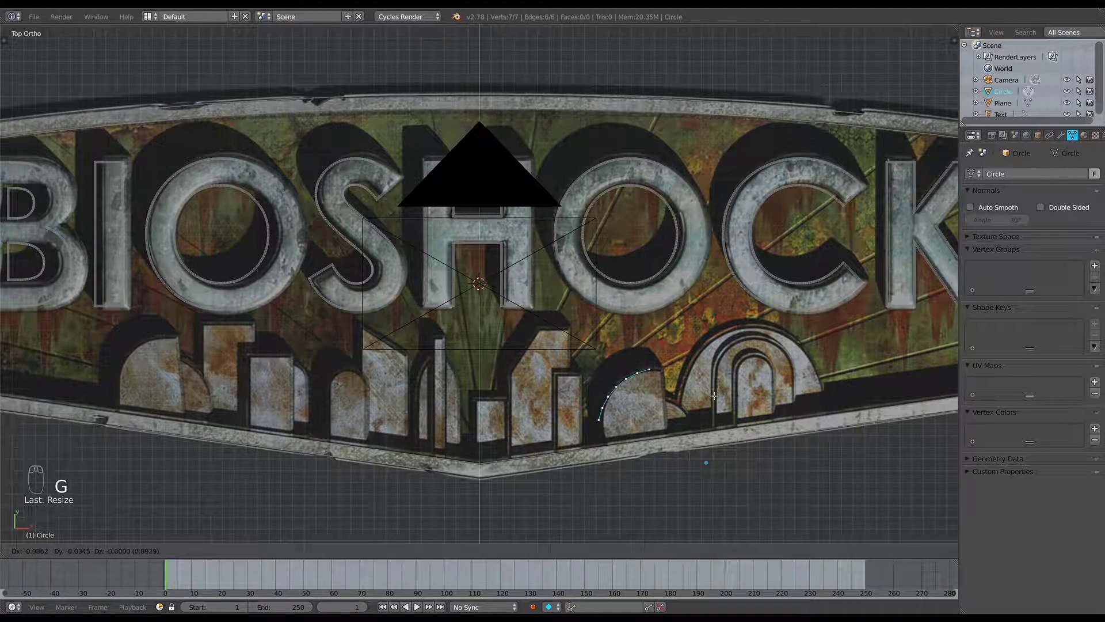
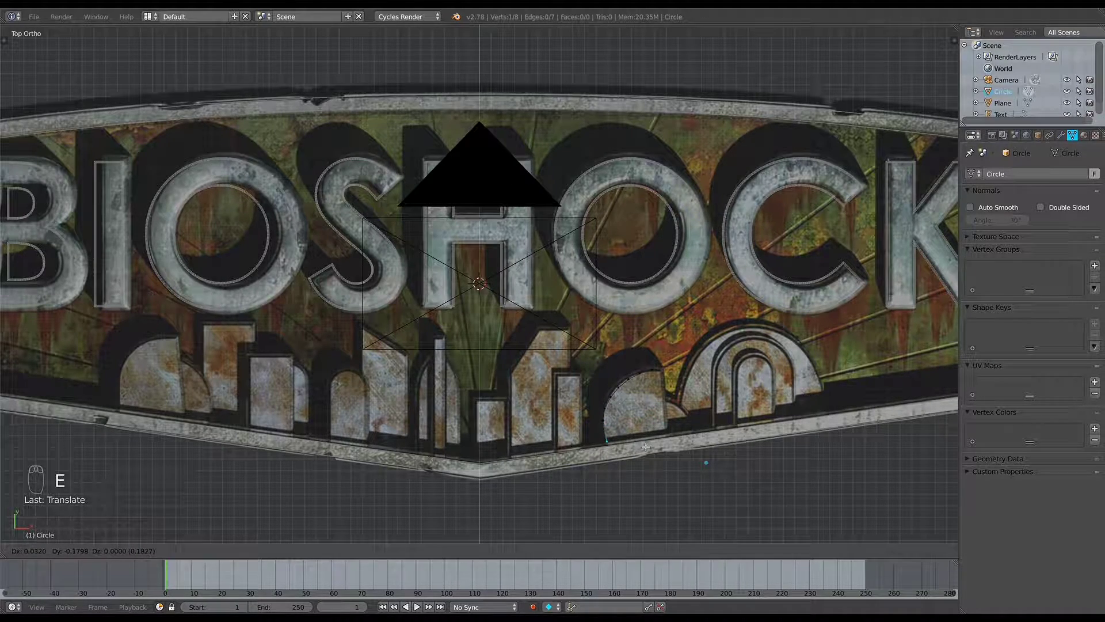
pyautogui.press('e')
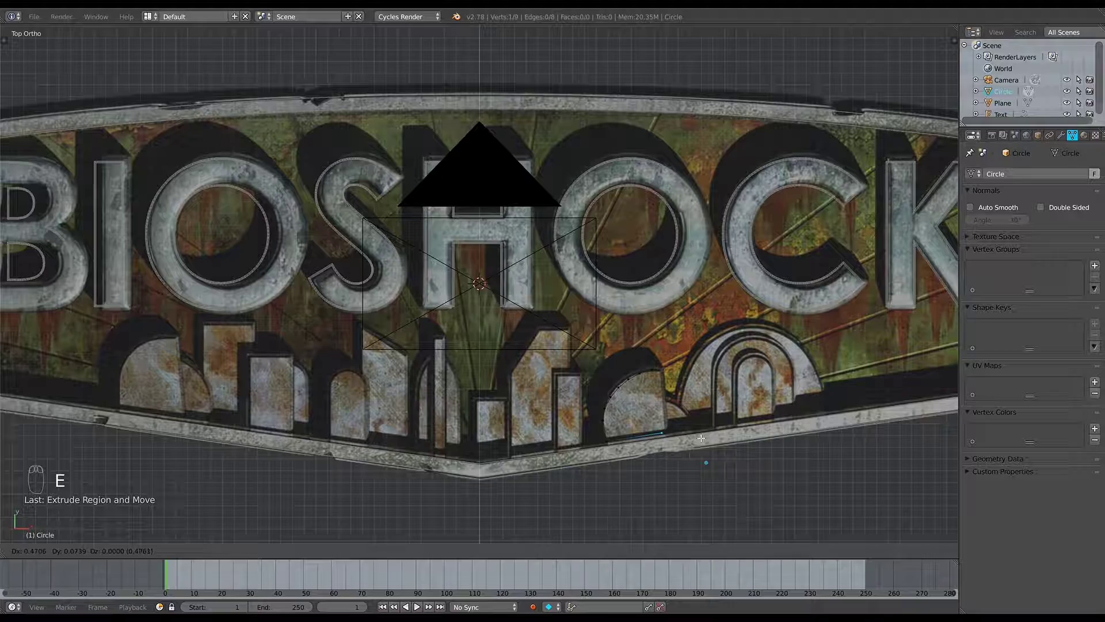
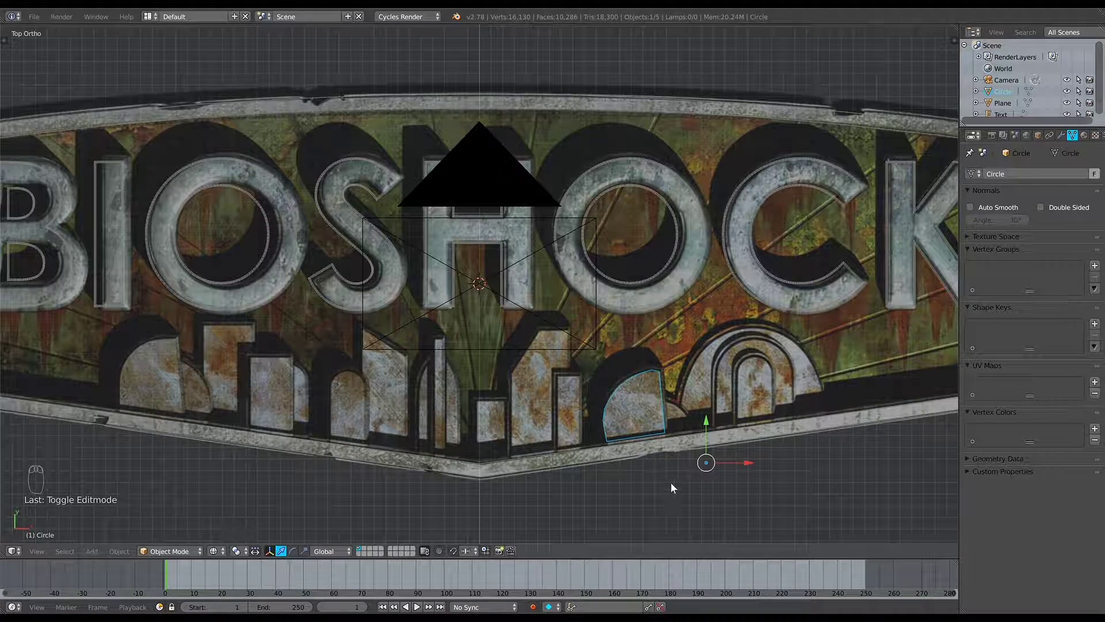
pyautogui.press('x')
# Confirm deleting the Circle object and zoom out to the whole badge
pyautogui.middleClick(634, 410)
pyautogui.moveTo(634, 409); pyautogui.dragTo(66, 43)
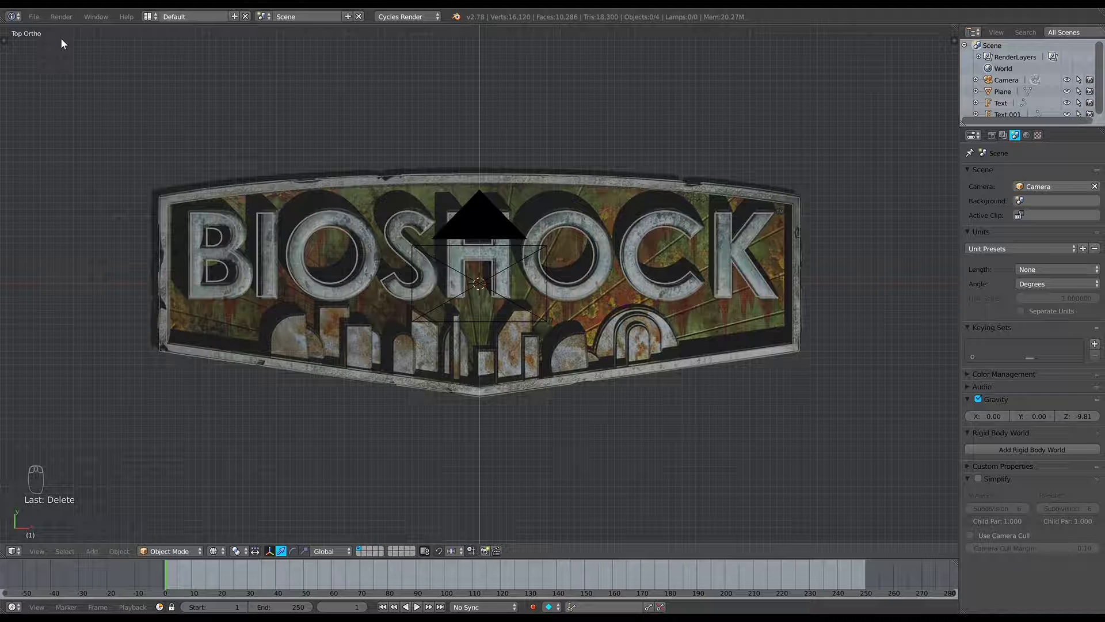
pyautogui.moveTo(44, 21); pyautogui.dragTo(237, 274)
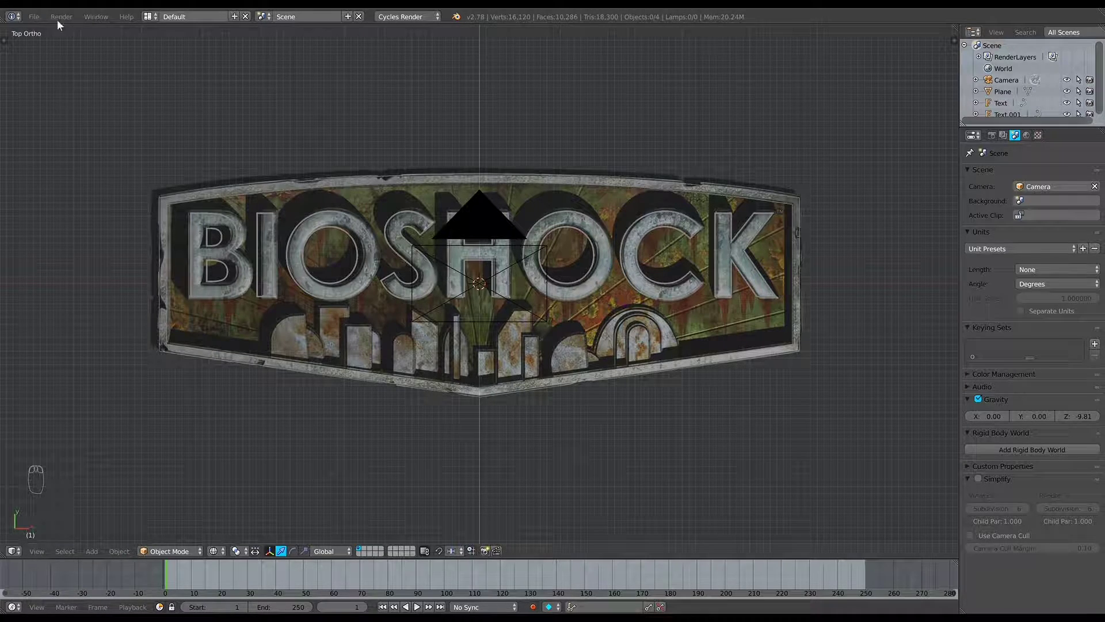
# Import the city skyline via File > Import > X3D Extensible 3D
pyautogui.moveTo(43, 21); pyautogui.dragTo(75, 144)
pyautogui.moveTo(30, 18); pyautogui.dragTo(222, 294)
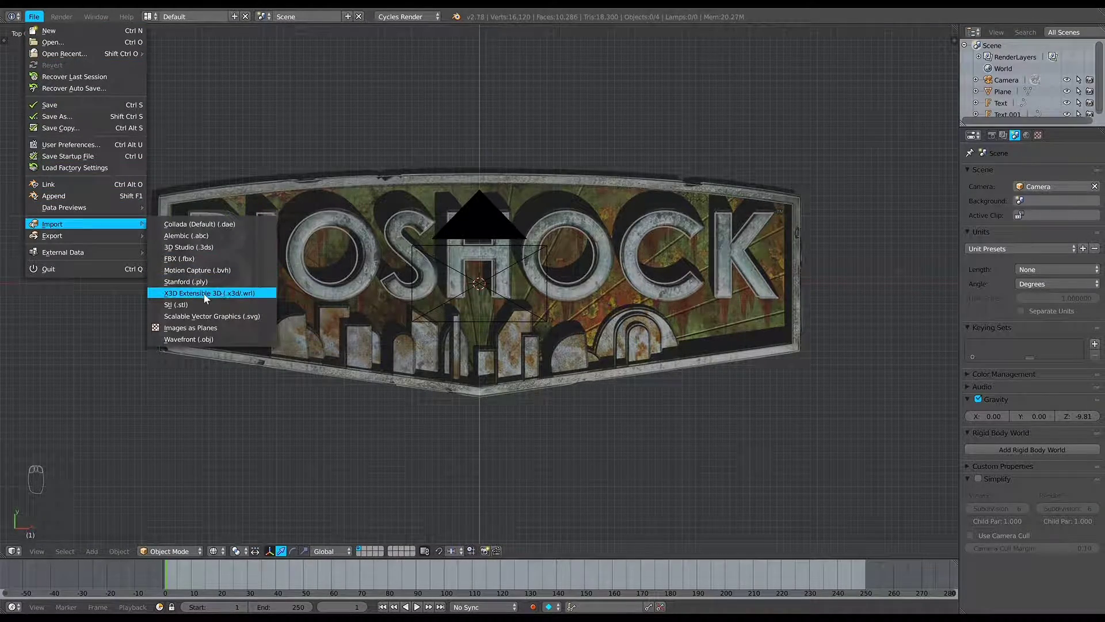
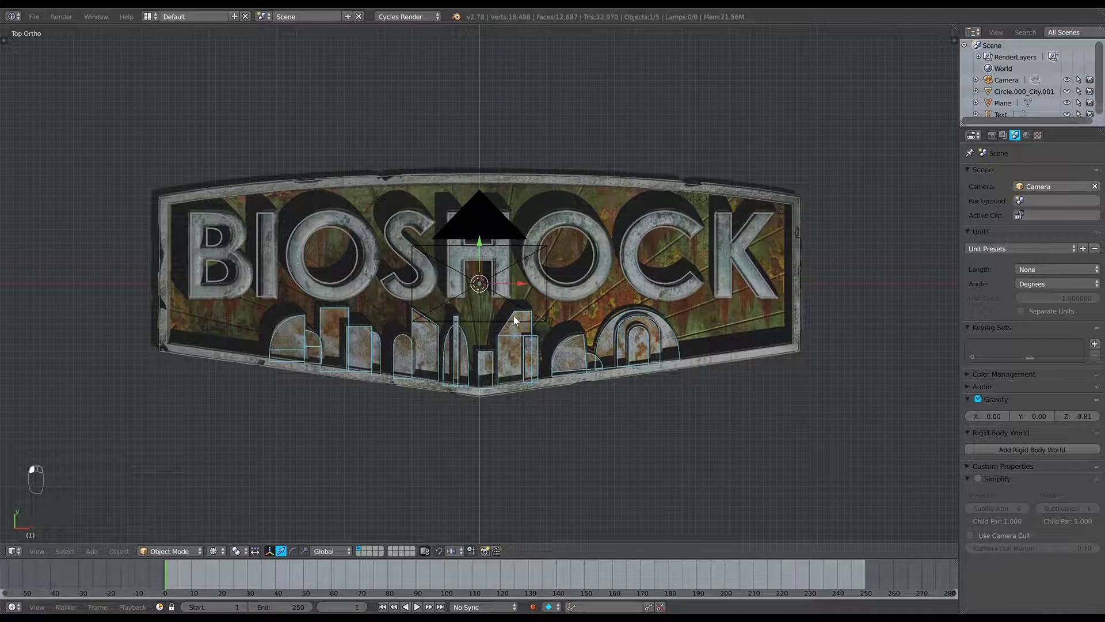
# Remove Material.000 from the imported Circle.000_City.001 skyline object
pyautogui.press('z')
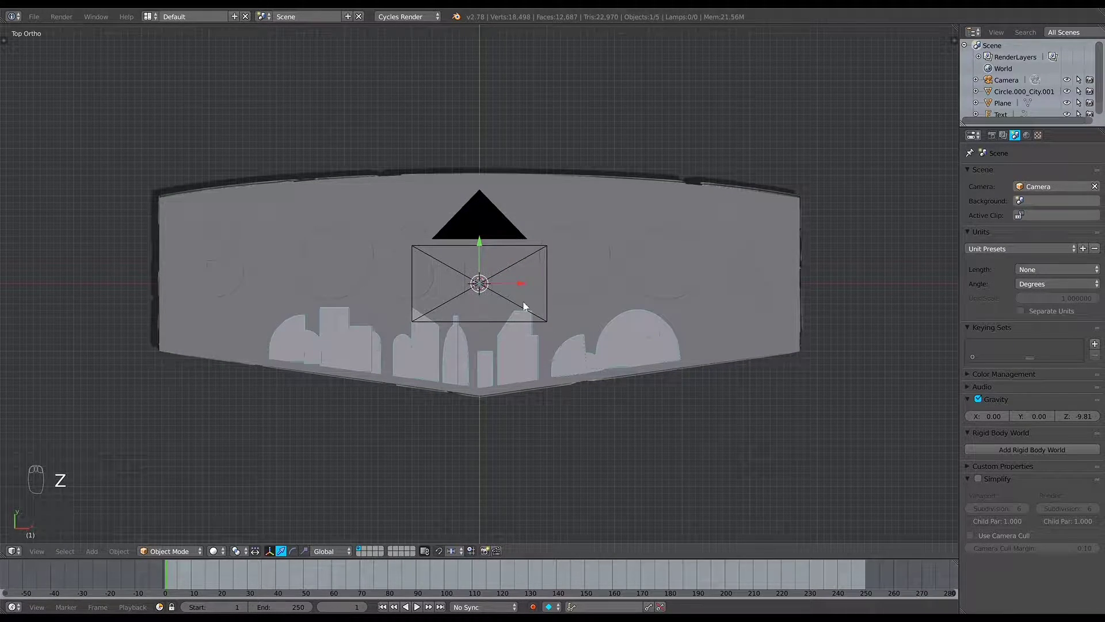
pyautogui.press('z')
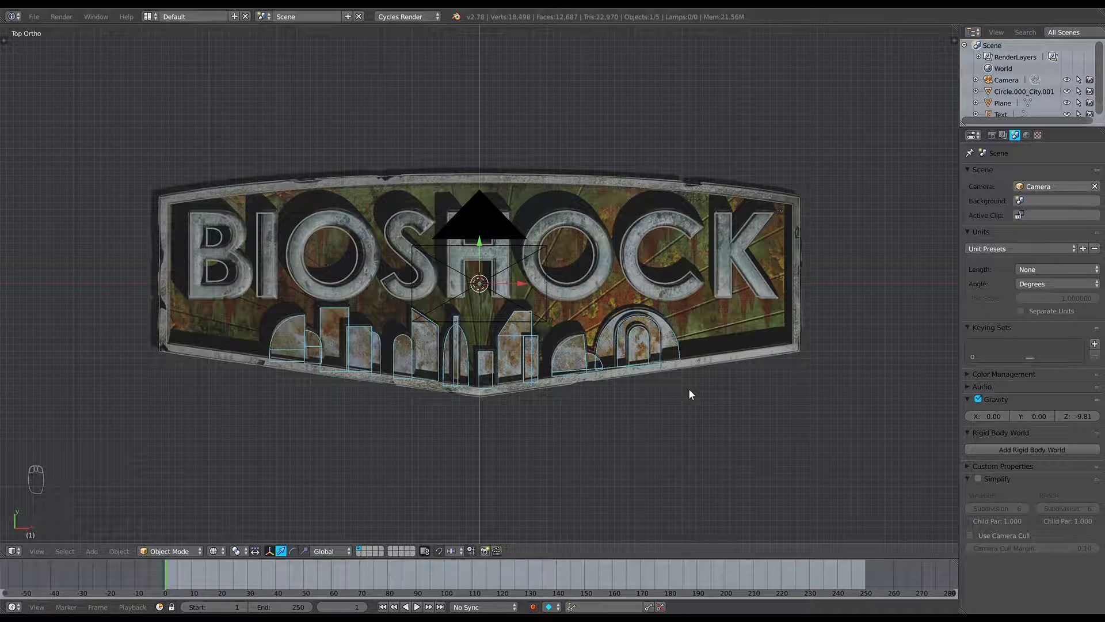
pyautogui.moveTo(631, 340); pyautogui.dragTo(1090, 140)
pyautogui.moveTo(1035, 205); pyautogui.dragTo(589, 254)
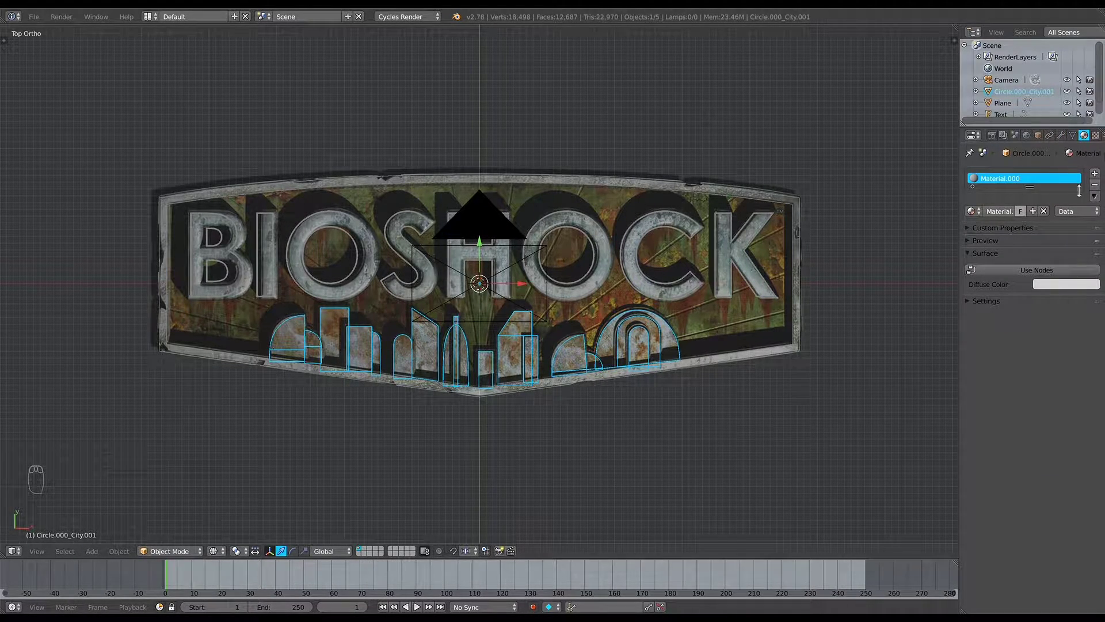
pyautogui.moveTo(1103, 188); pyautogui.dragTo(660, 228)
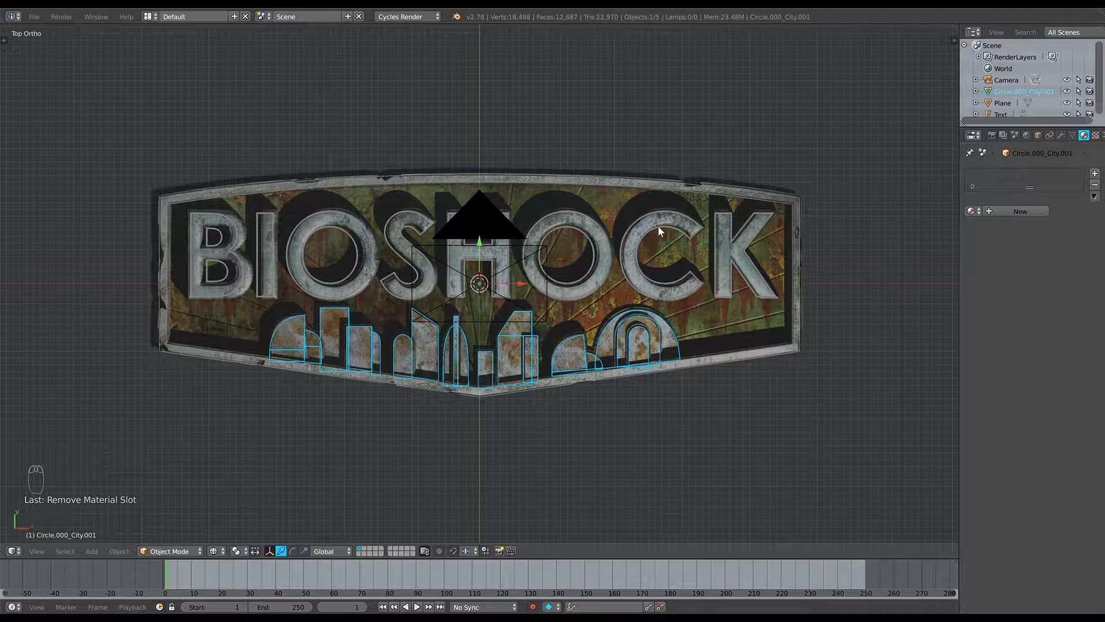
pyautogui.press('a')
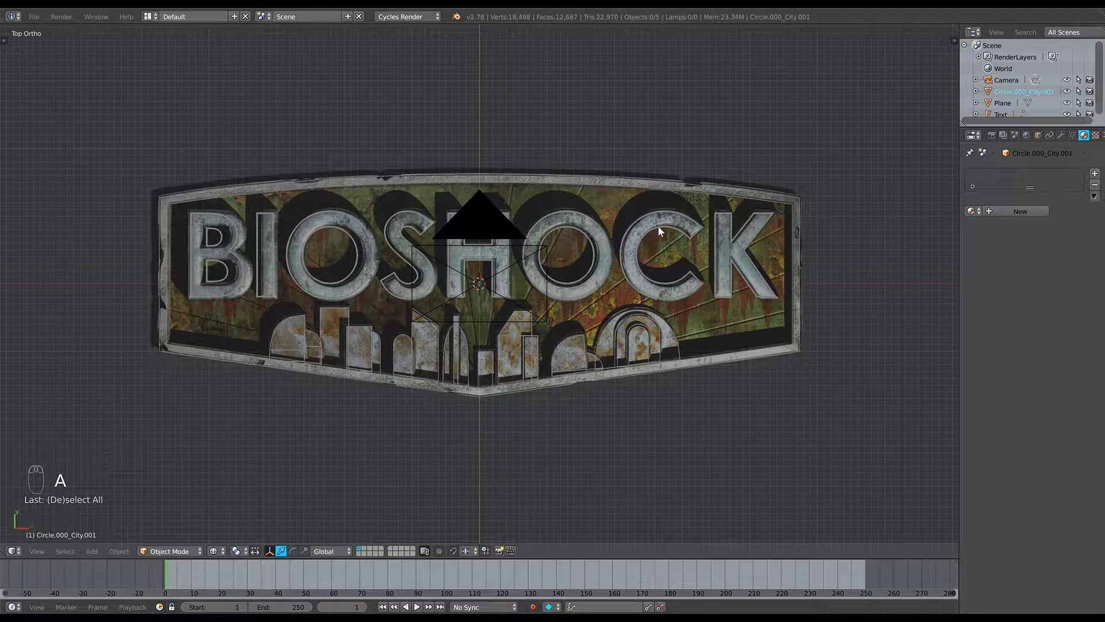
pyautogui.press('KP_0')
pyautogui.press('z')
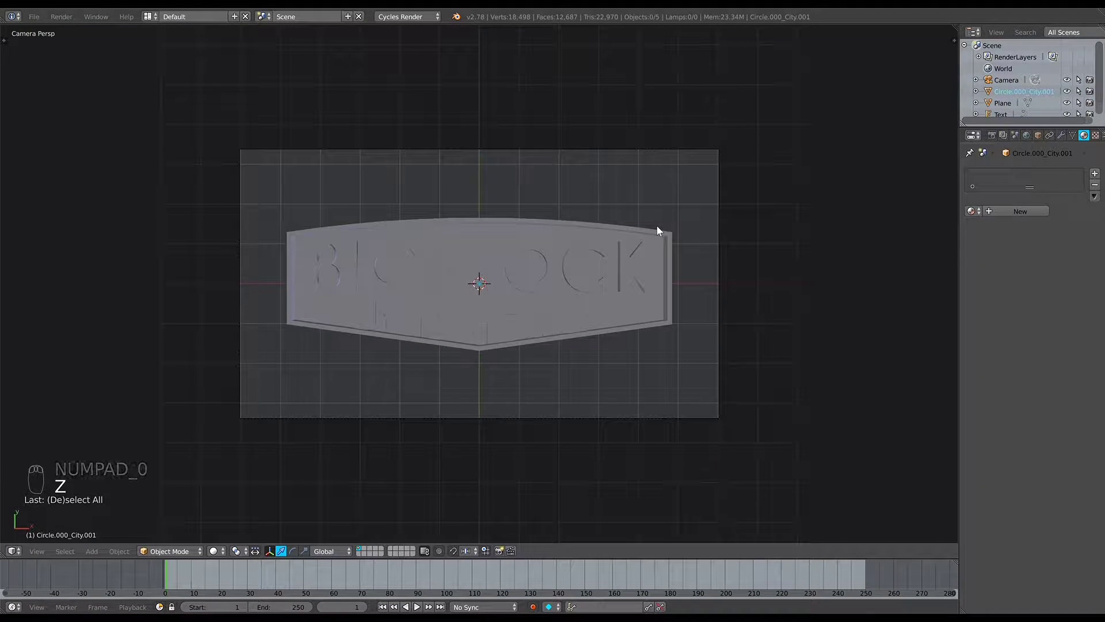
pyautogui.middleClick(619, 274)
pyautogui.press('KP_5')
pyautogui.moveTo(627, 260); pyautogui.dragTo(518, 280)
pyautogui.middleClick(515, 269)
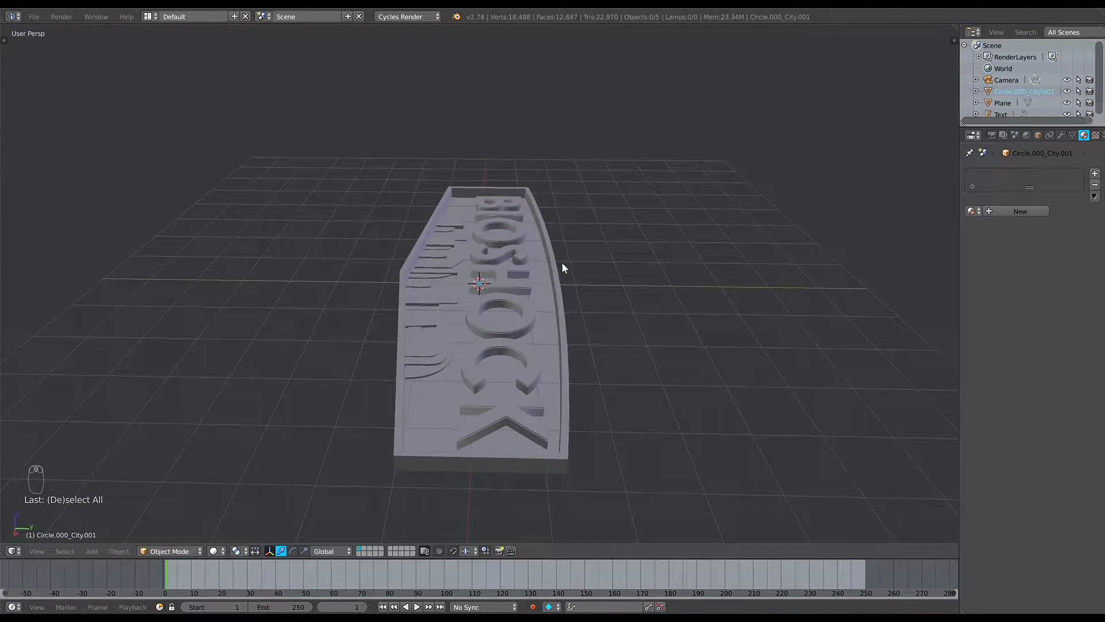
pyautogui.moveTo(565, 266); pyautogui.dragTo(407, 302)
pyautogui.moveTo(407, 302); pyautogui.dragTo(483, 259)
pyautogui.press('a')
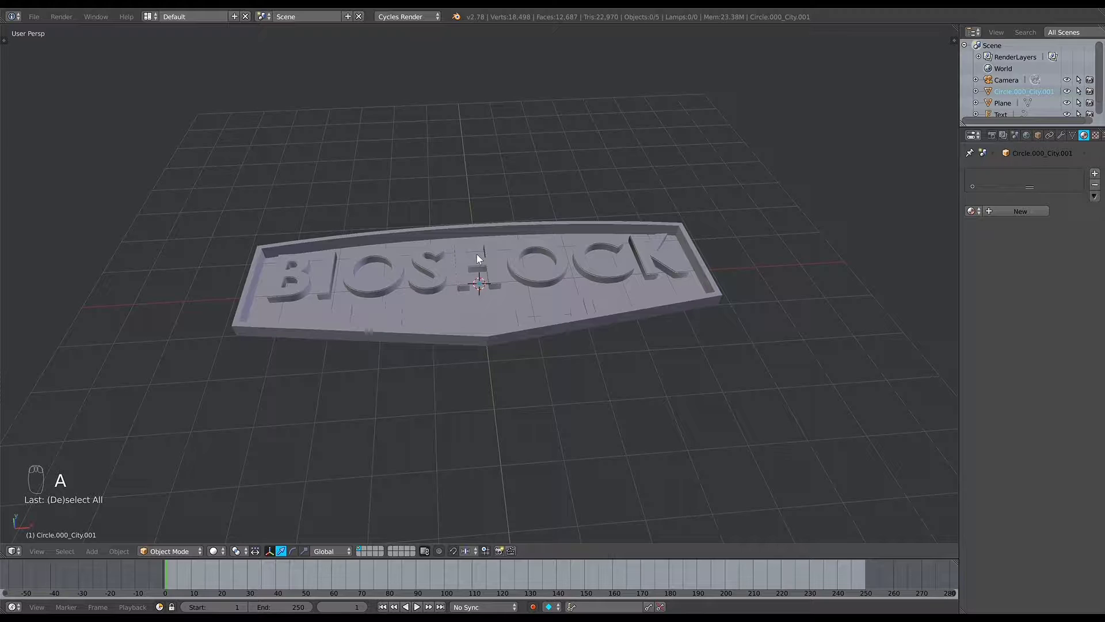